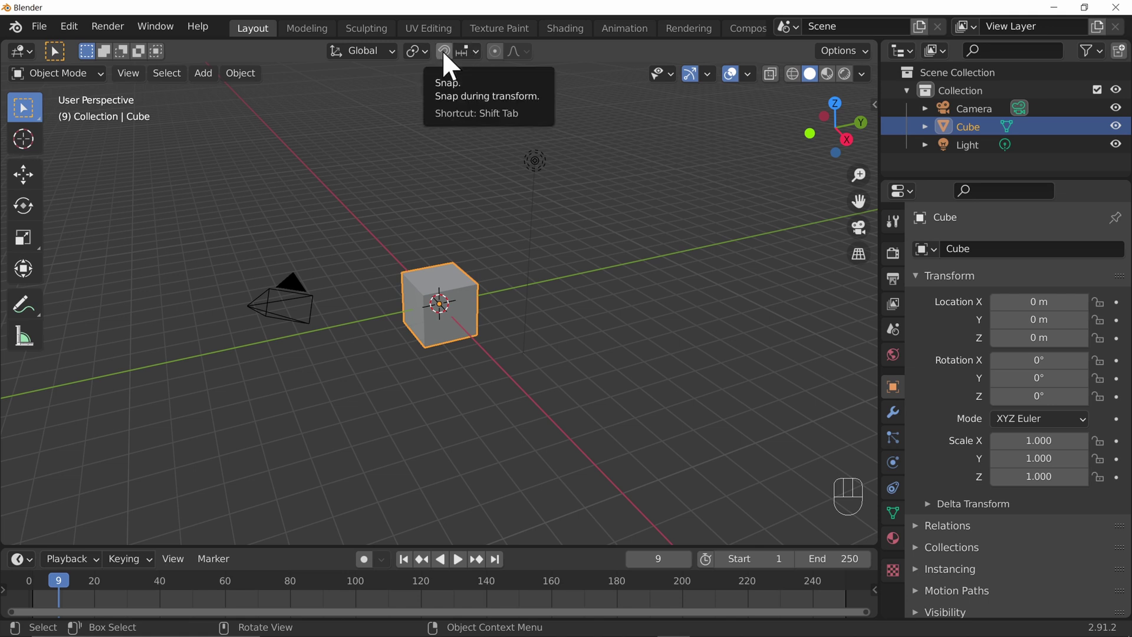
# Turn on Increment snapping for transforms in the default scene
pyautogui.click(451, 62)
pyautogui.click(453, 61)
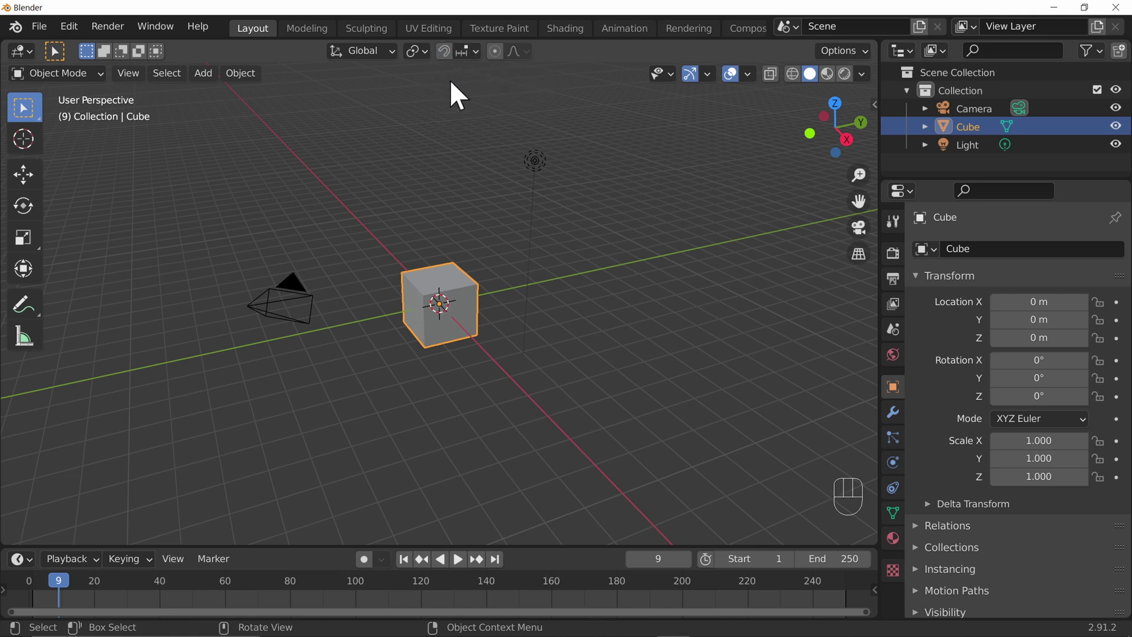
pyautogui.press('shift+Tab')
pyautogui.press('shift+Tab')
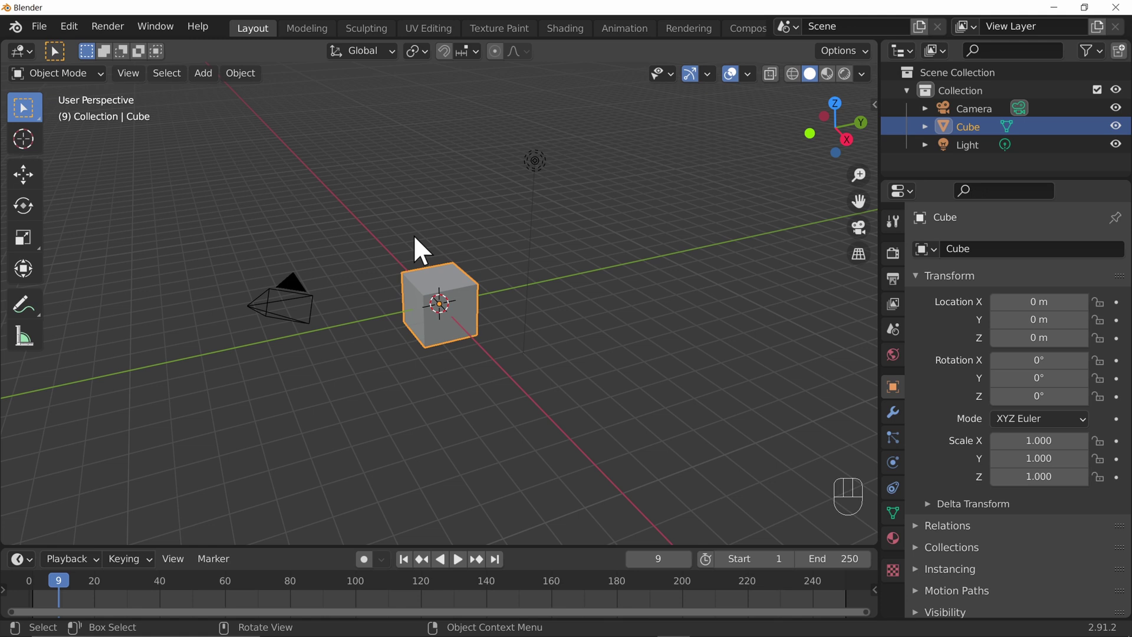
pyautogui.press('shift+Tab')
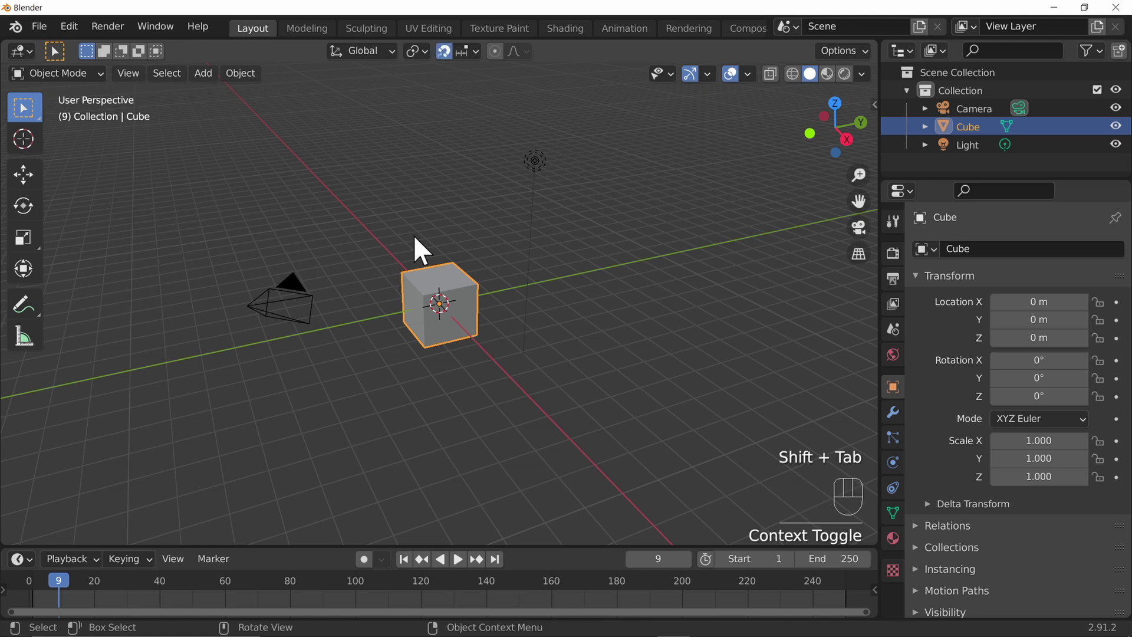
# Try grabbing the cube with G, leave it in place, and switch snapping off again
pyautogui.press('g')
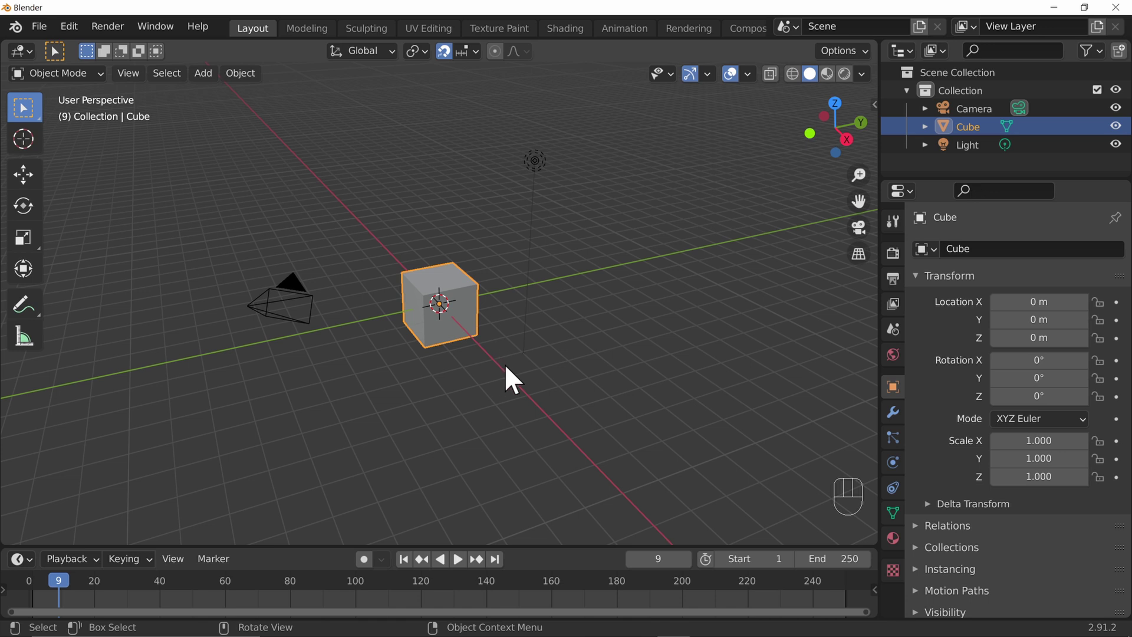
pyautogui.press('g')
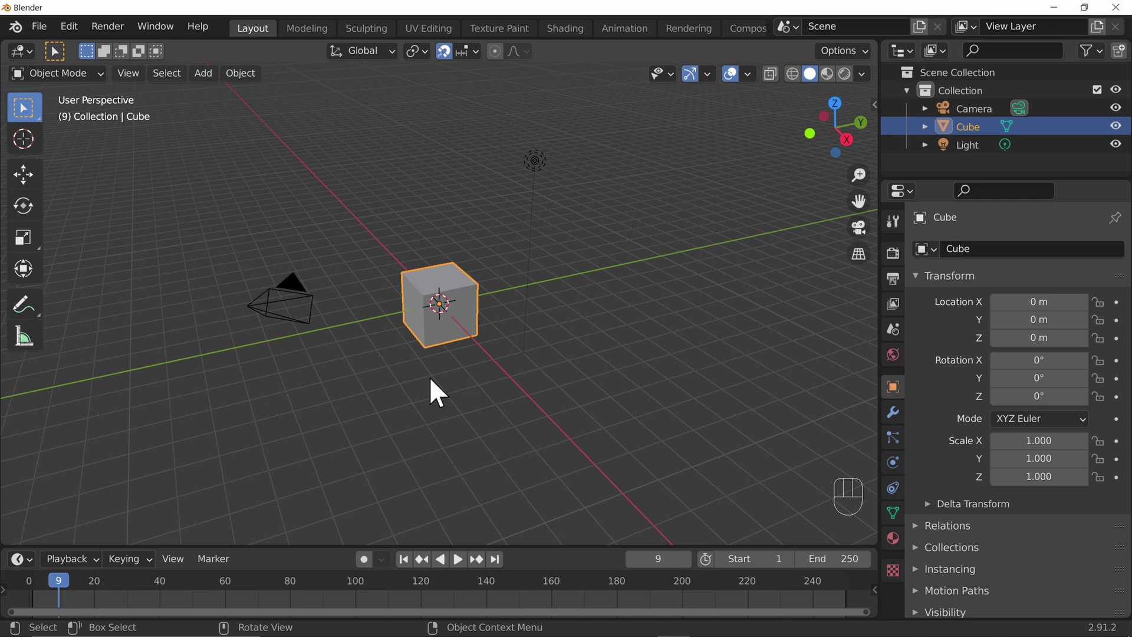
pyautogui.click(455, 65)
# Start moving then rotating the cube and cancel, leaving it untransformed at the origin
pyautogui.press('g')
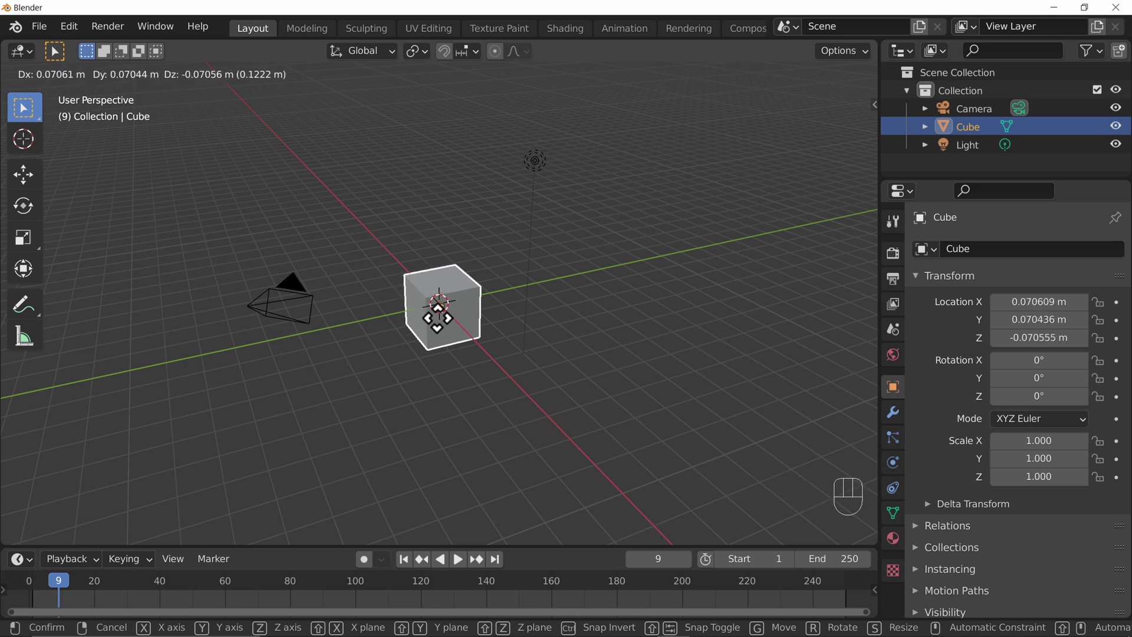
pyautogui.press('r')
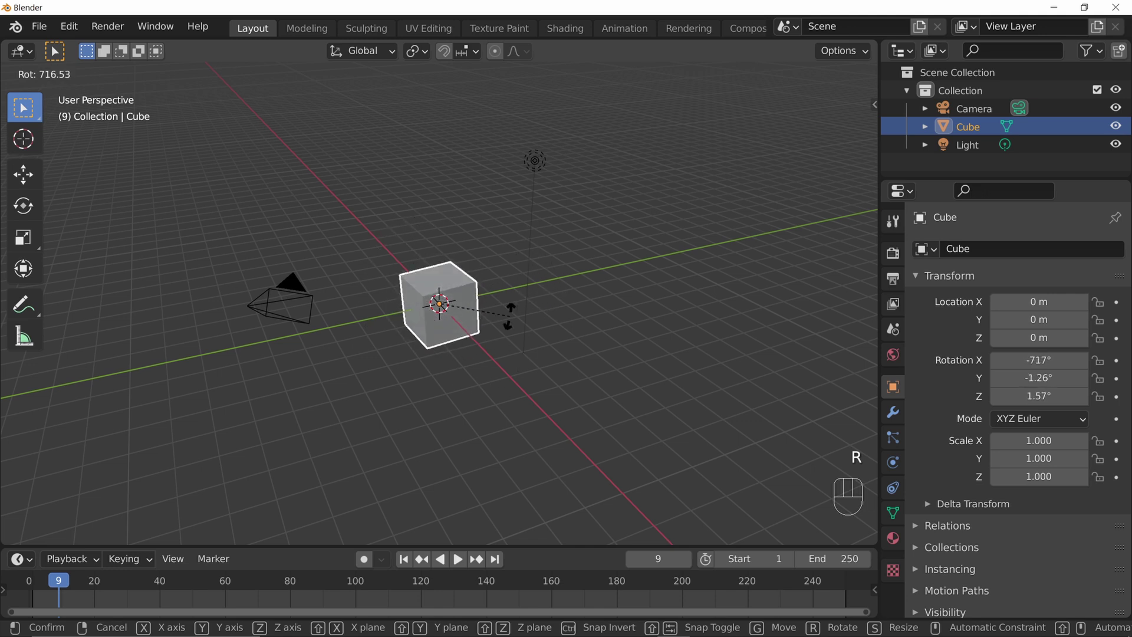
pyautogui.press('s')
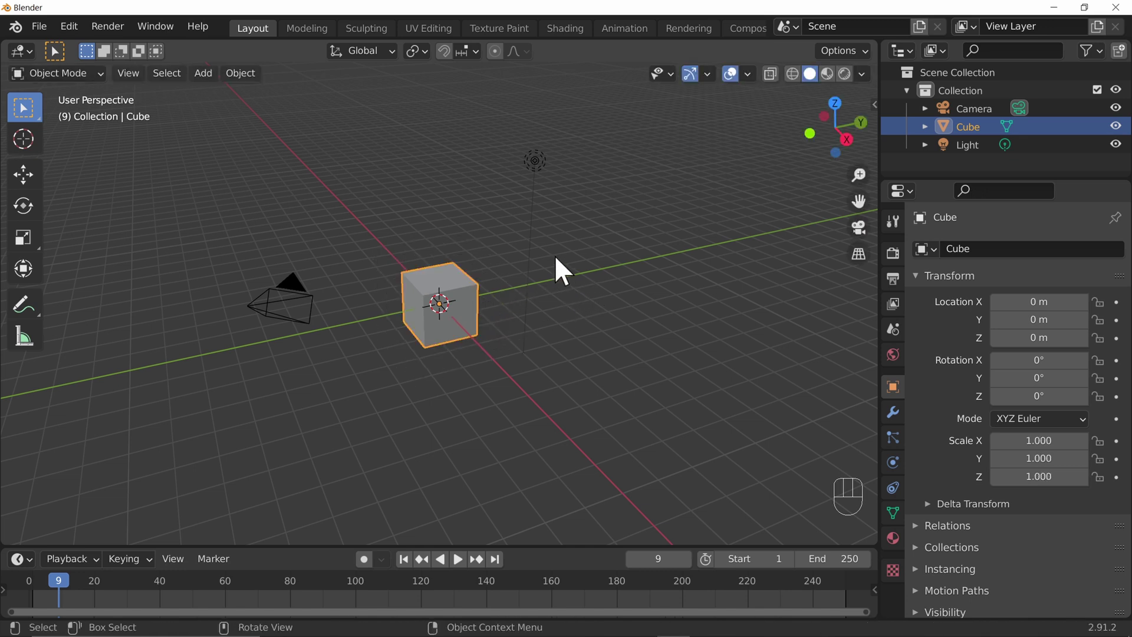
pyautogui.moveTo(483, 56); pyautogui.dragTo(470, 353)
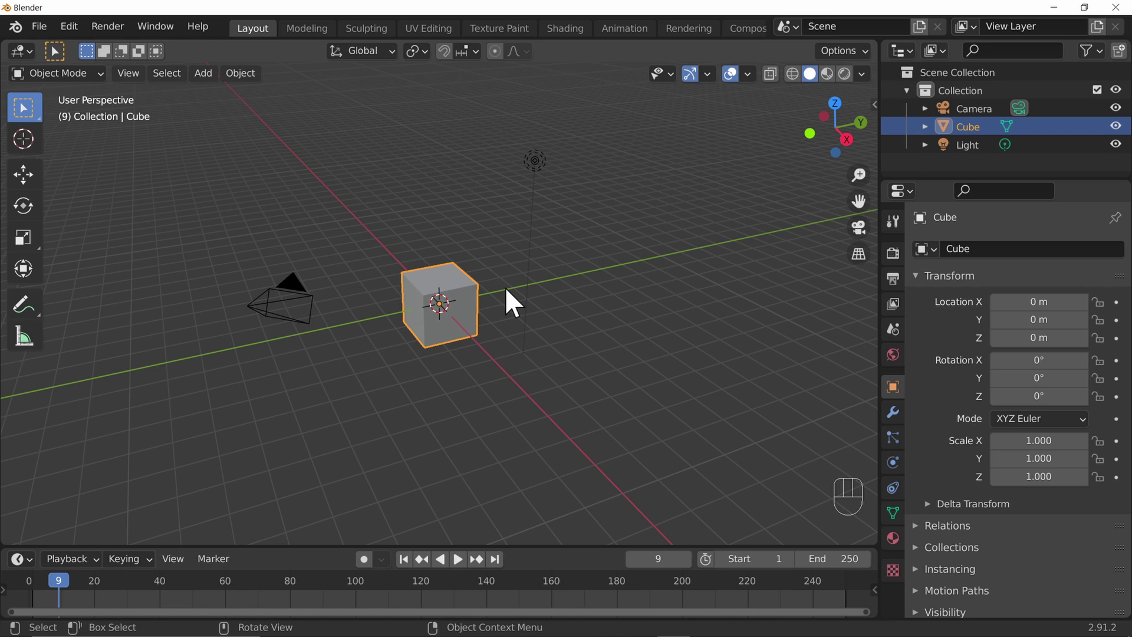
# From Right Orthographic view with snapping on, move the cube up 1 m onto the grid floor
pyautogui.press('KP_3')
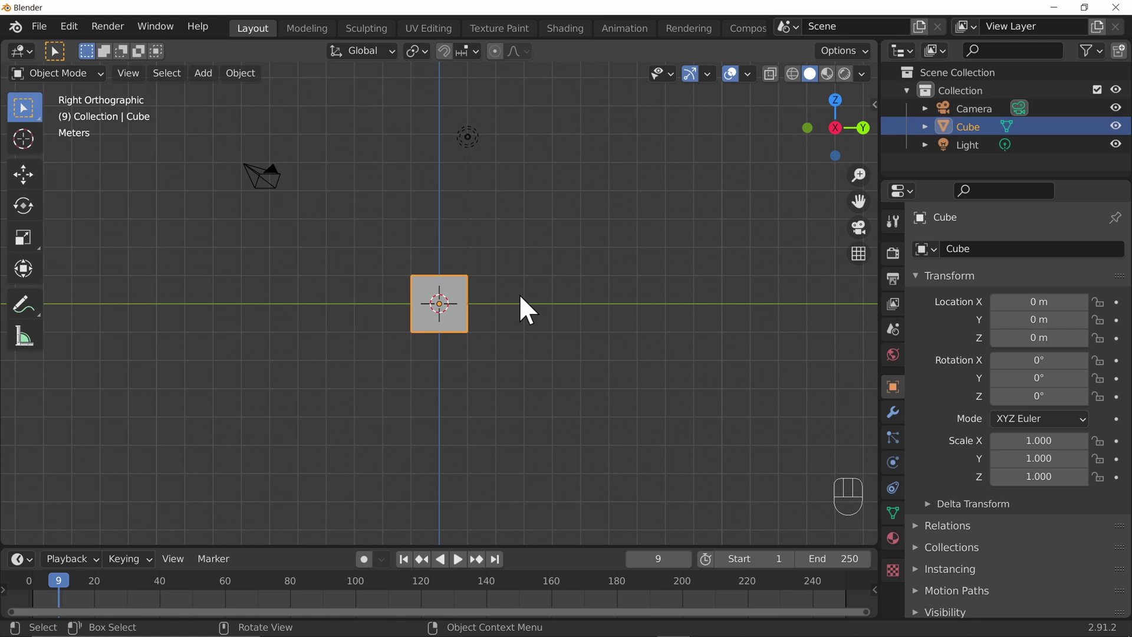
pyautogui.press('shift+Tab')
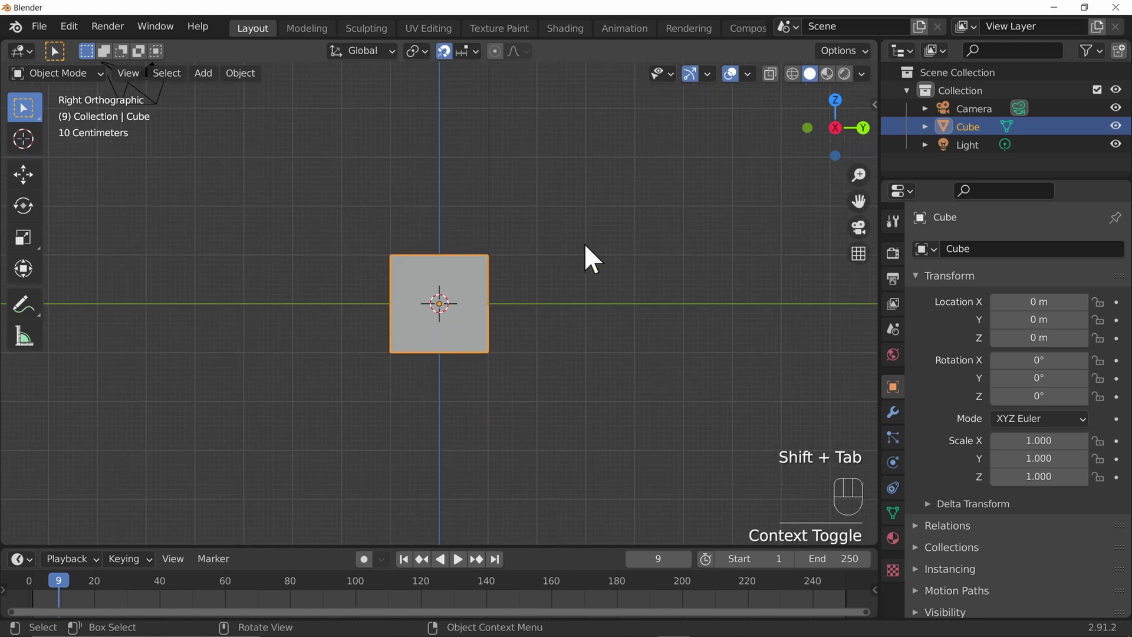
pyautogui.press('g')
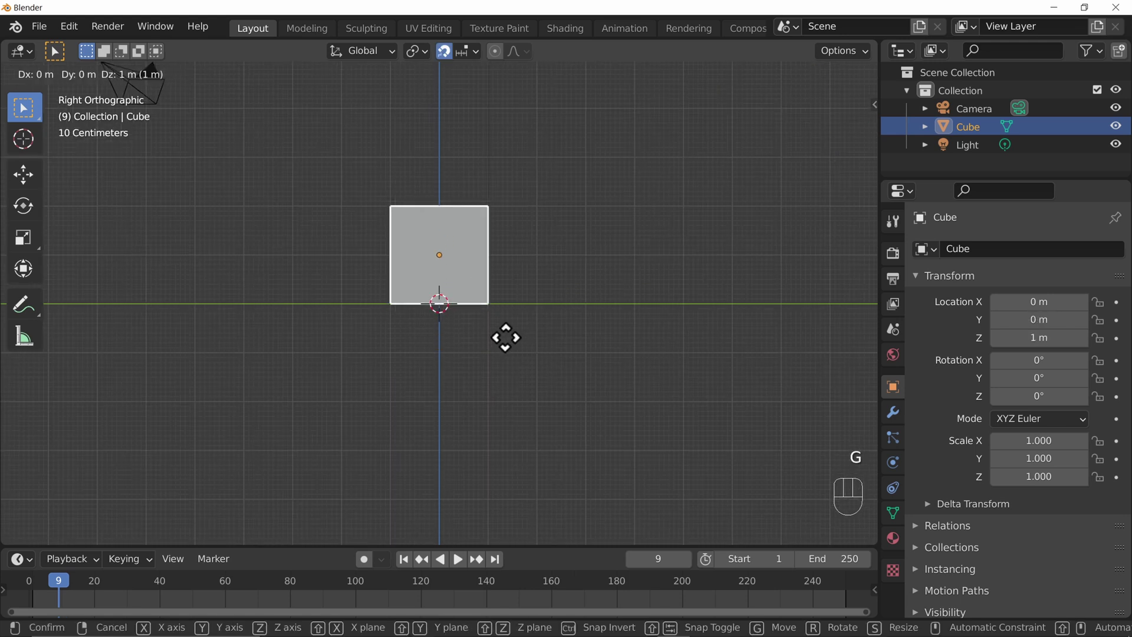
pyautogui.press('g')
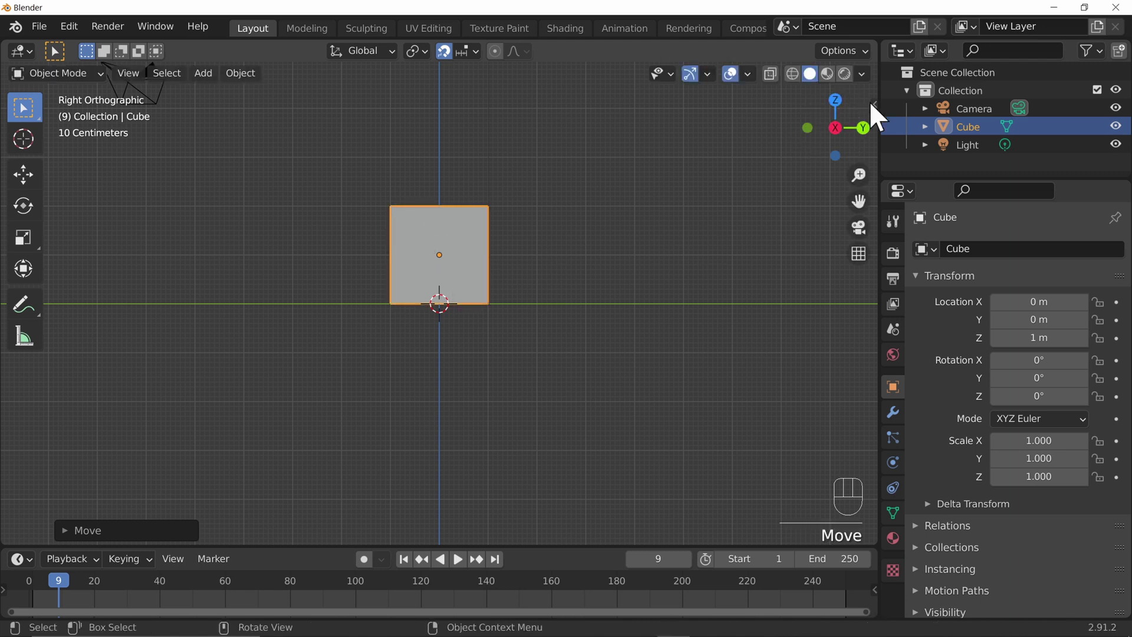
# Nudge the cube's Location X slightly in the Item sidebar
pyautogui.moveTo(885, 100); pyautogui.dragTo(881, 117)
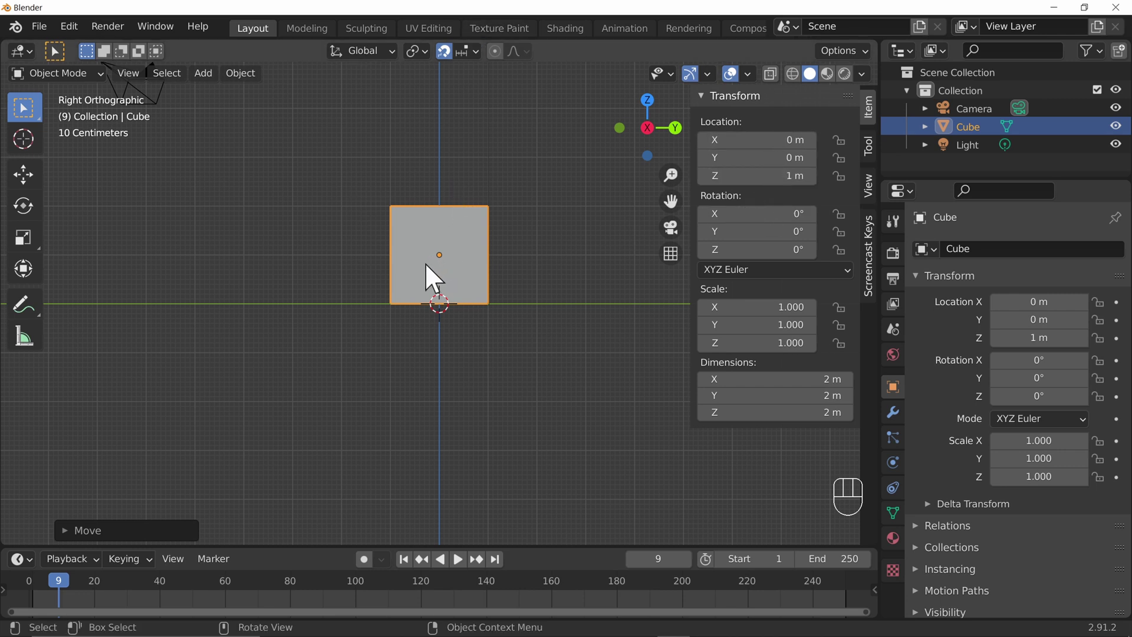
pyautogui.moveTo(469, 60); pyautogui.dragTo(626, 246)
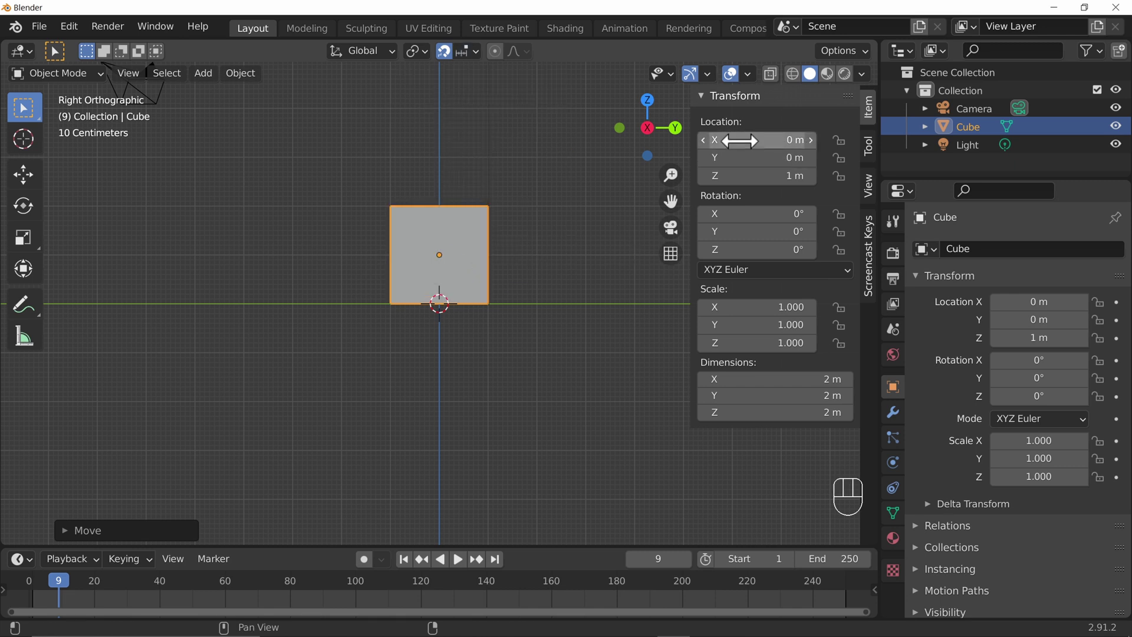
pyautogui.moveTo(753, 138); pyautogui.dragTo(761, 143)
# In Front view try moving along X, cancel, reset X to 0 m, and bring up the Snap To options
pyautogui.press('KP_1')
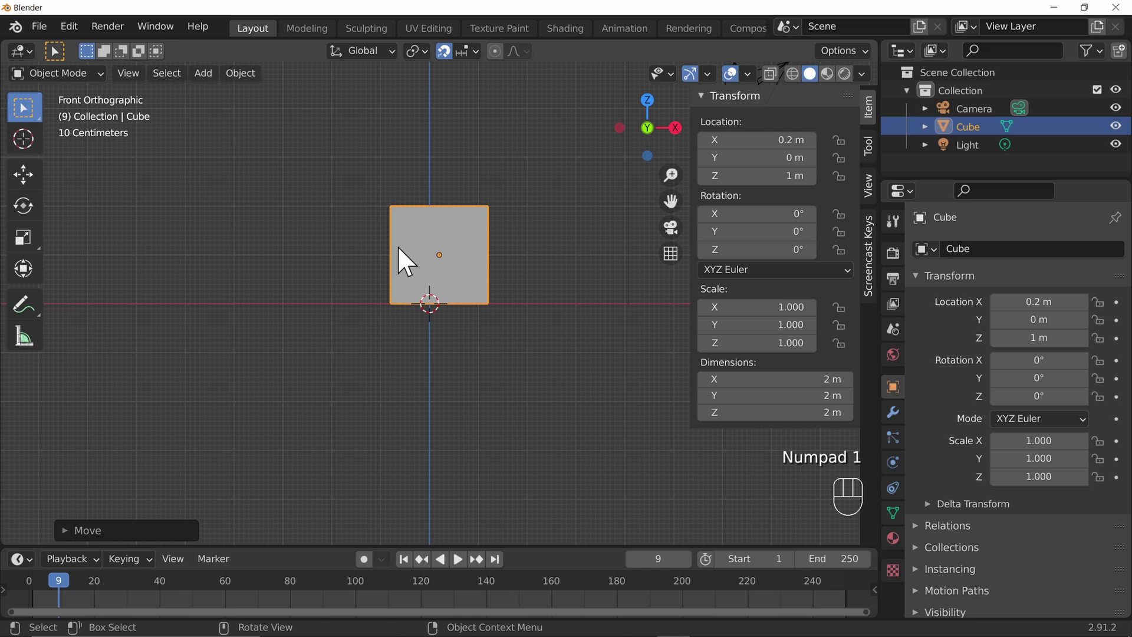
pyautogui.press('g')
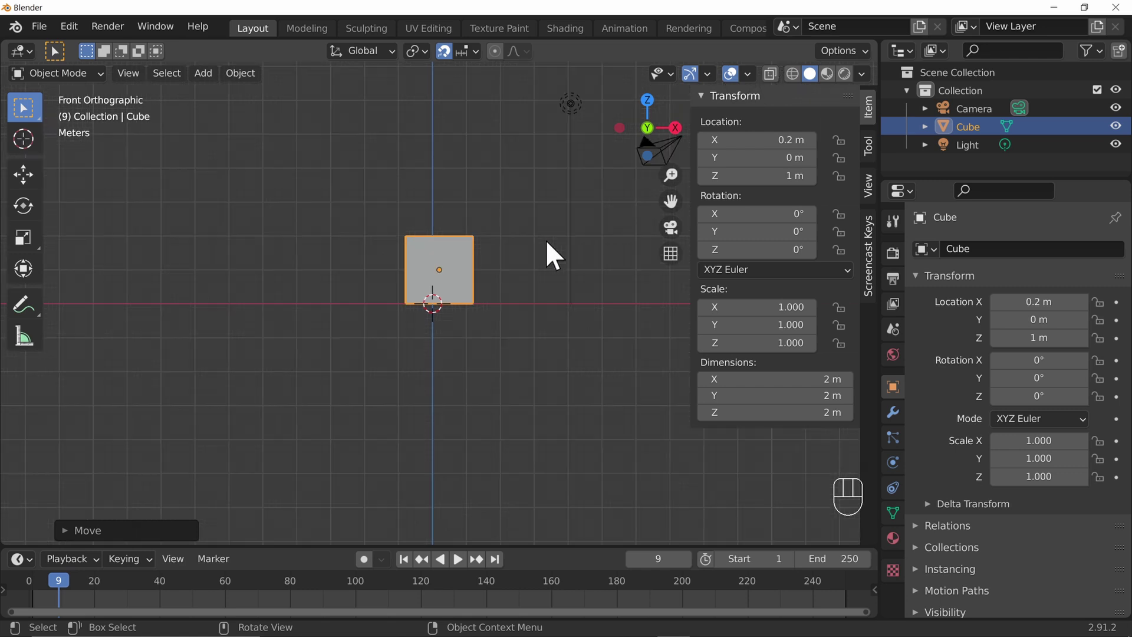
pyautogui.press('g')
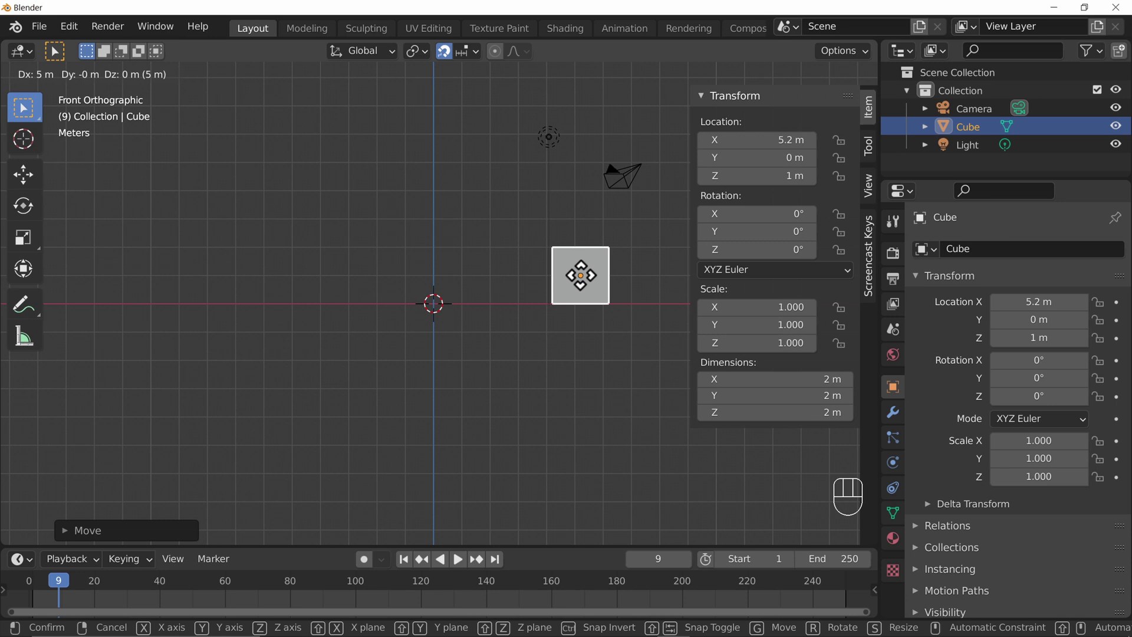
pyautogui.moveTo(478, 63); pyautogui.dragTo(599, 401)
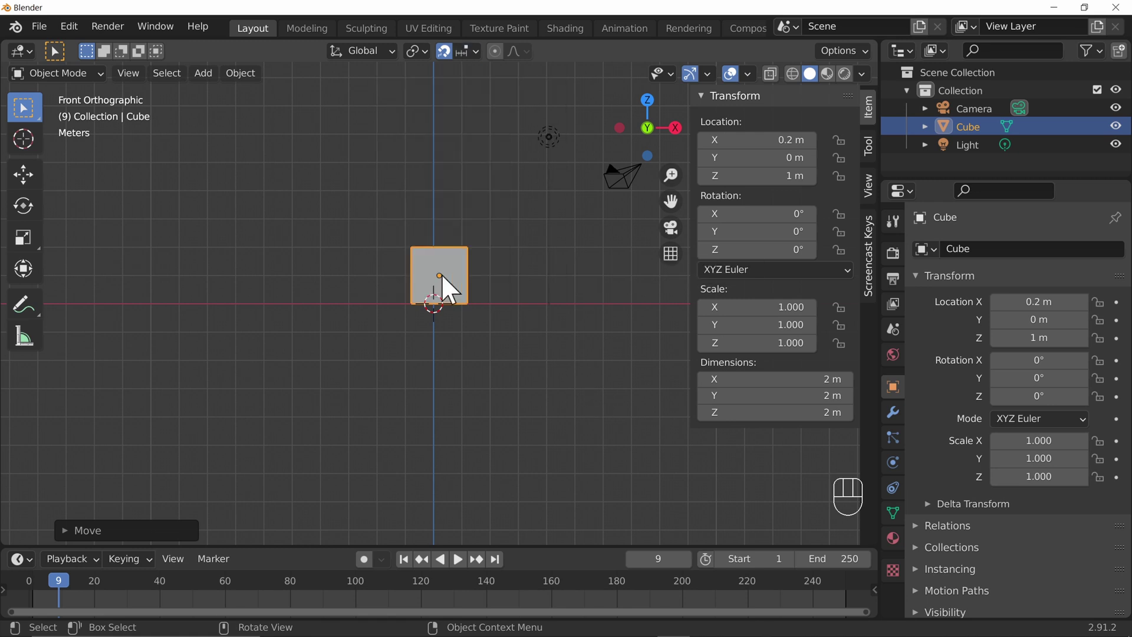
pyautogui.press('g')
pyautogui.press('g')
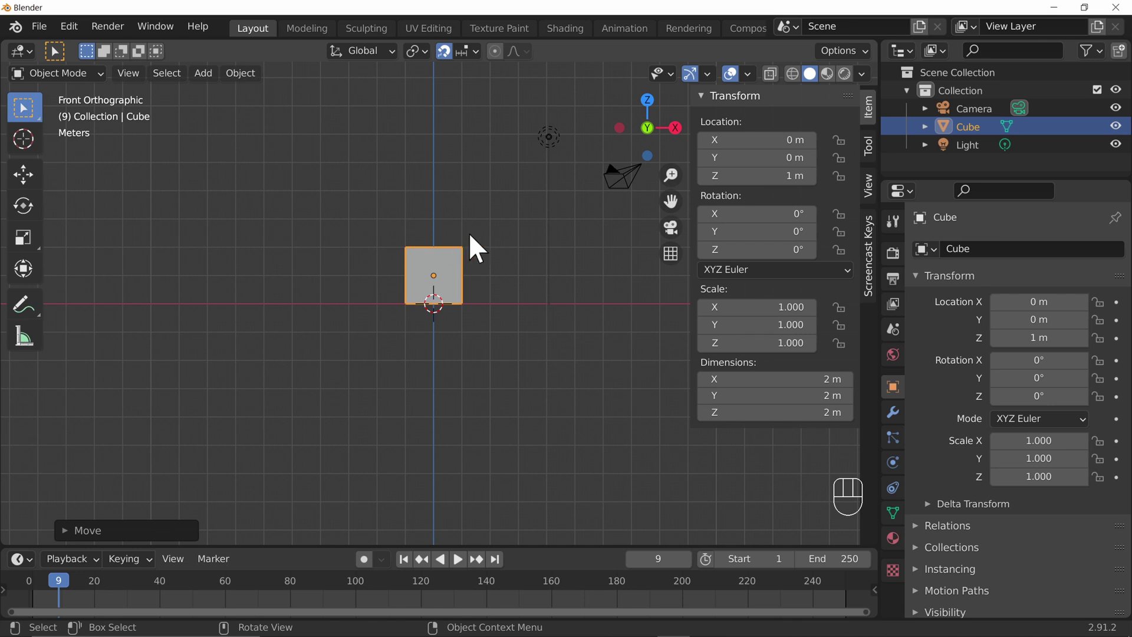
# Dismiss the snap options and orbit back round to the right-side view of the cube
pyautogui.moveTo(468, 62); pyautogui.dragTo(664, 224)
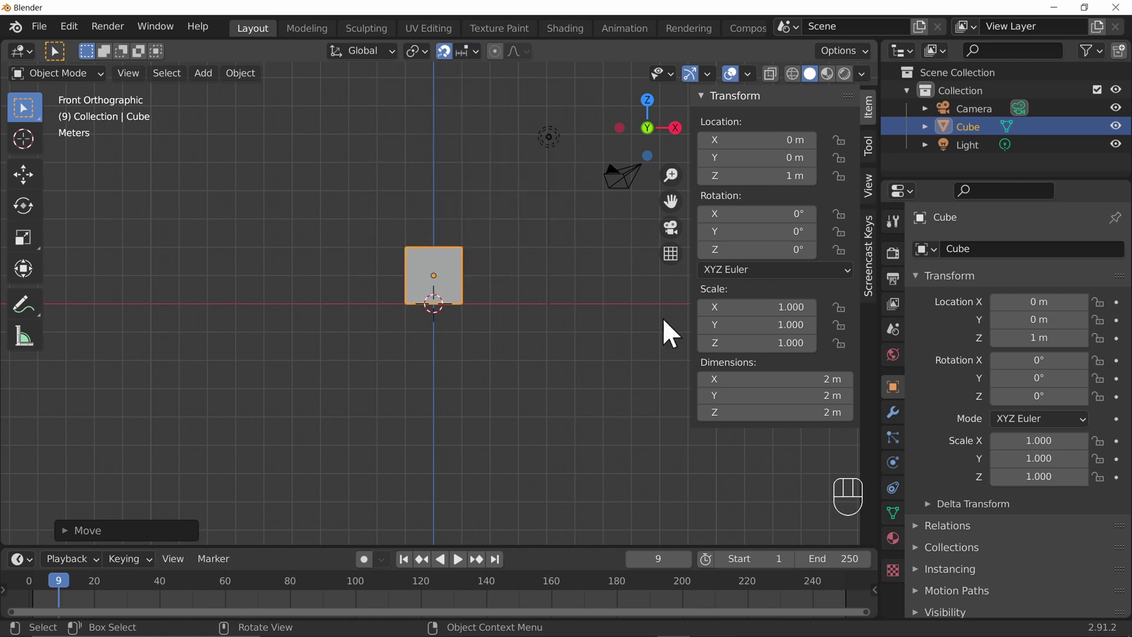
pyautogui.moveTo(524, 239); pyautogui.dragTo(464, 274)
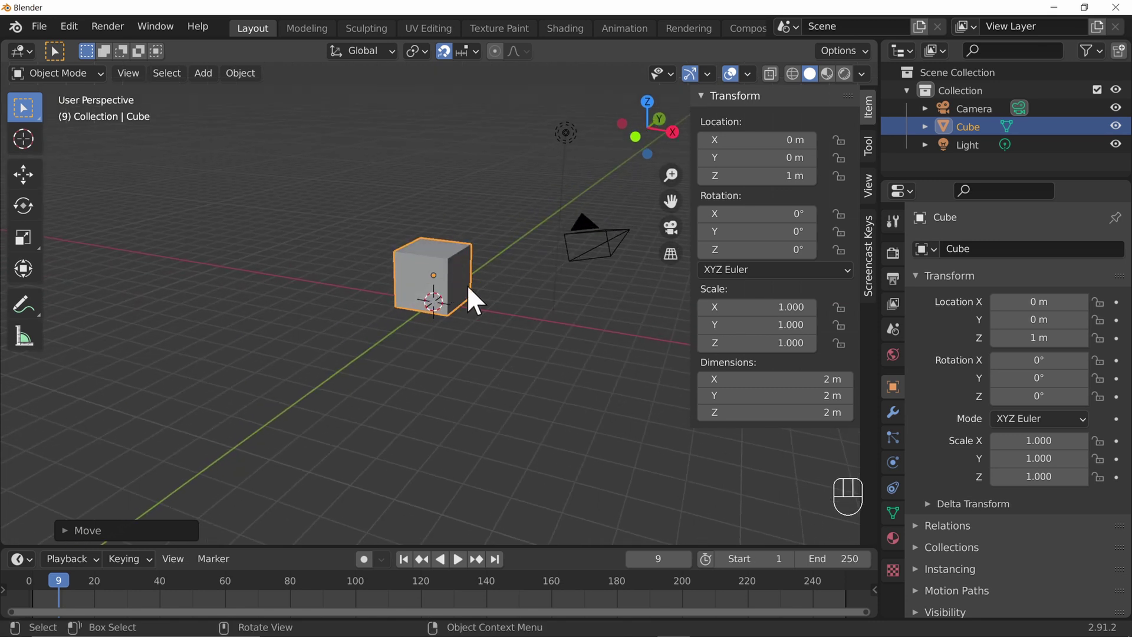
pyautogui.moveTo(469, 62); pyautogui.dragTo(439, 353)
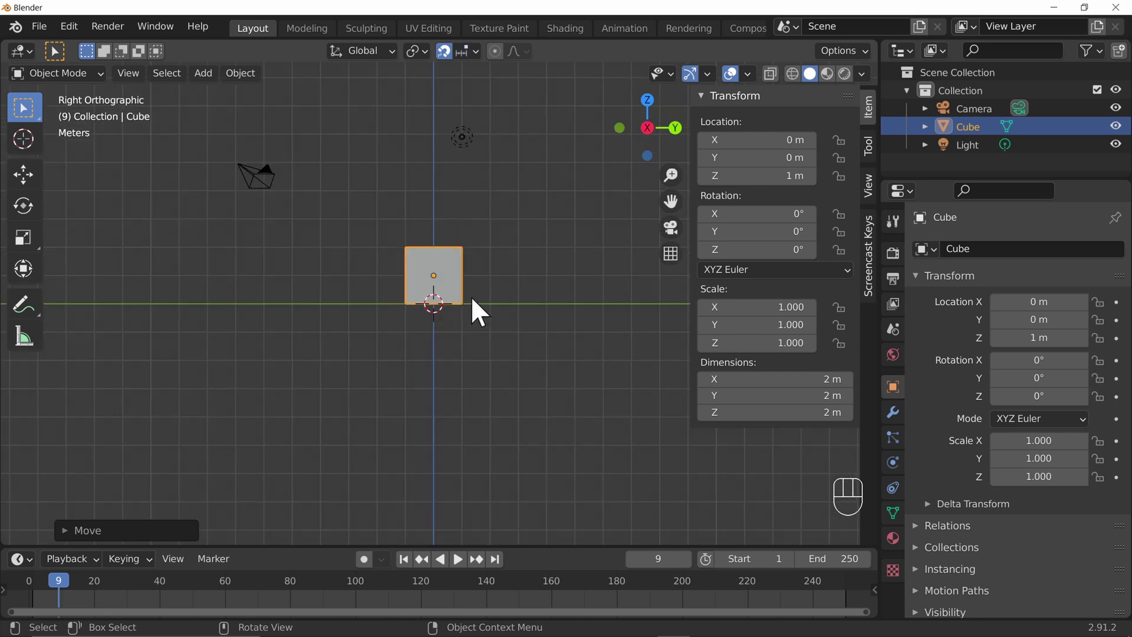
# Add two more cubes and raise Cube.002 to Z 3 m above the grid
pyautogui.press('shift+a')
pyautogui.press('g')
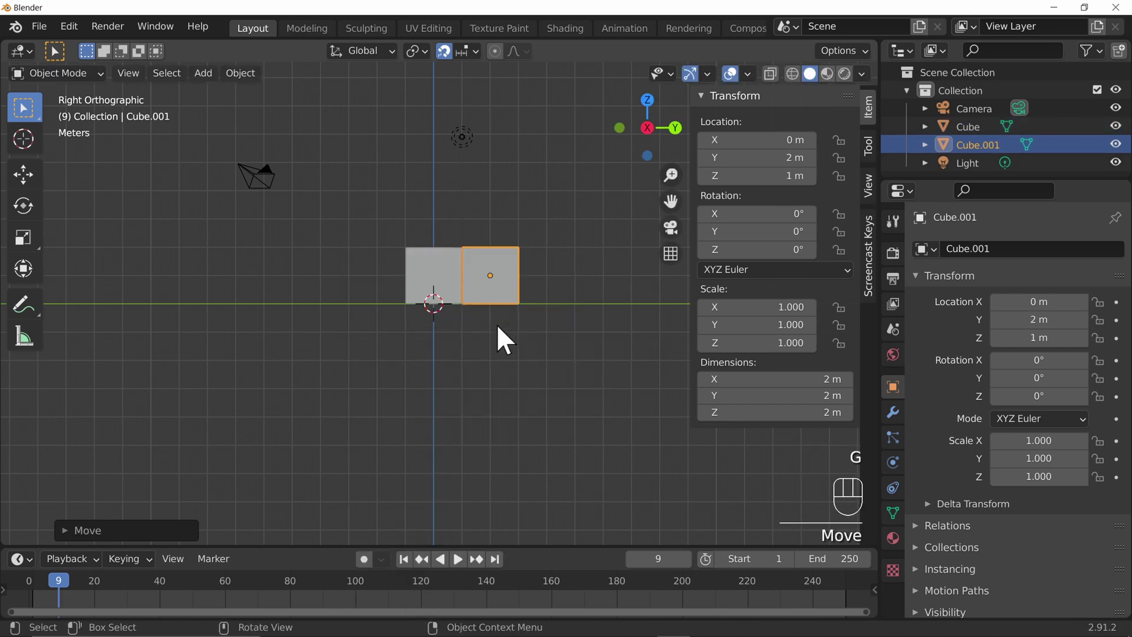
pyautogui.press('shift+a')
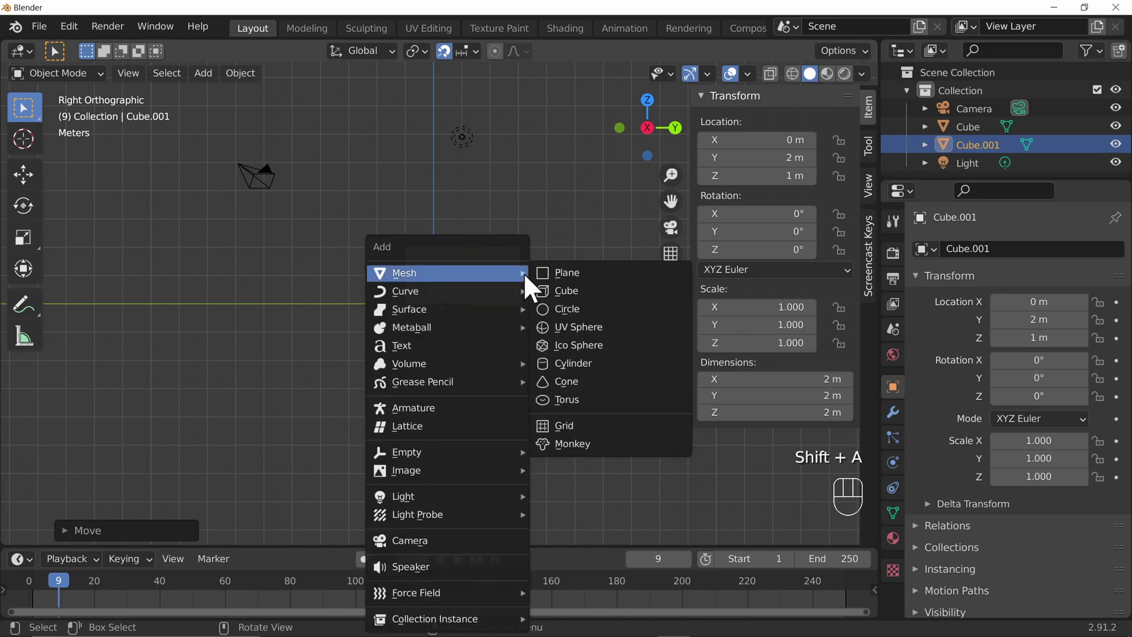
pyautogui.press('g')
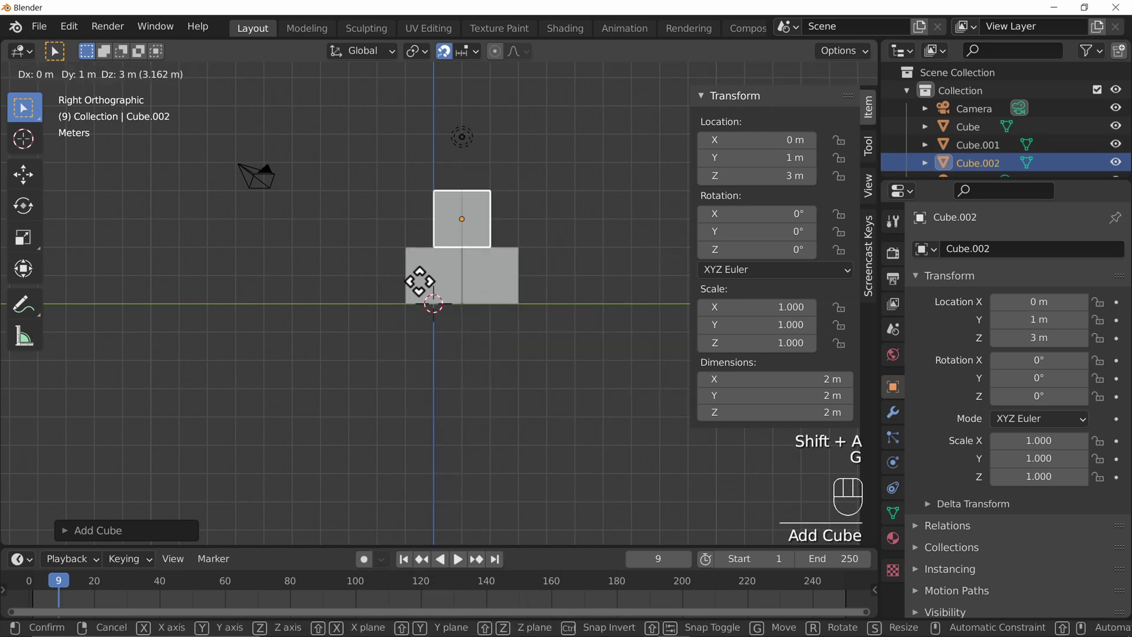
pyautogui.moveTo(394, 282); pyautogui.dragTo(399, 338)
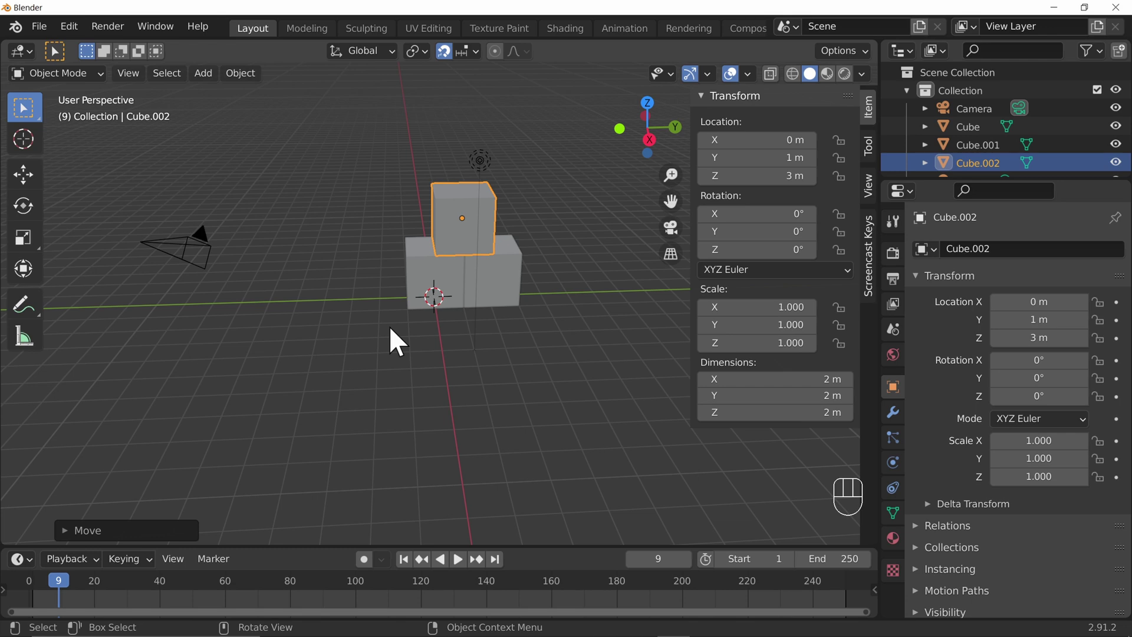
# From the right view slide the top cube to Y 0 so it stacks over the left base cube
pyautogui.press('KP_7')
pyautogui.press('KP_3')
pyautogui.moveTo(474, 66); pyautogui.dragTo(653, 330)
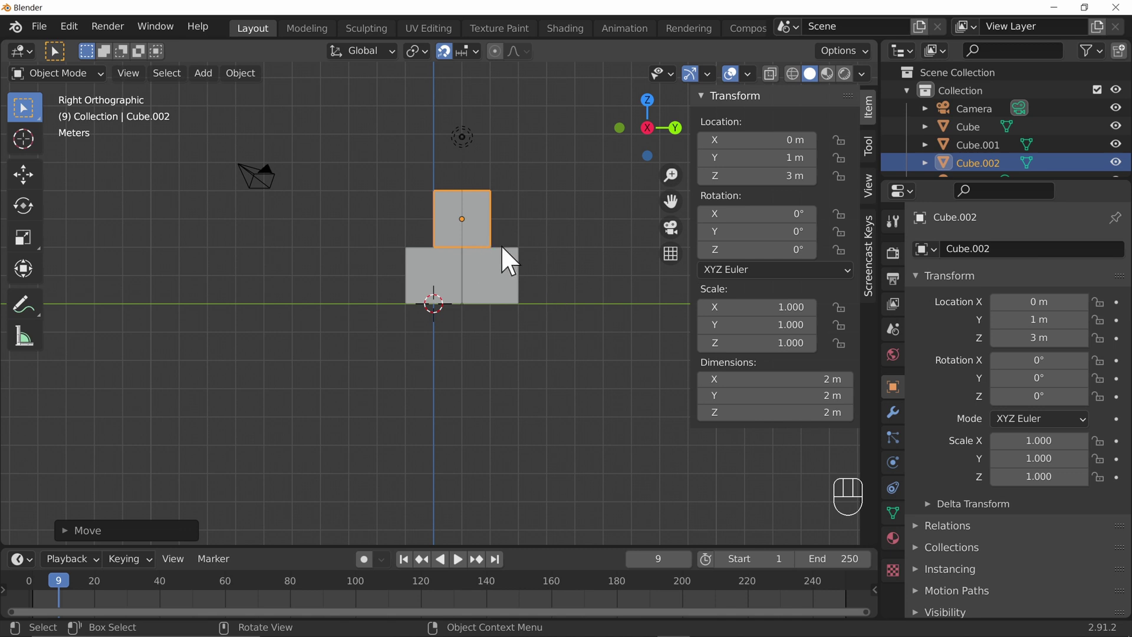
pyautogui.press('g')
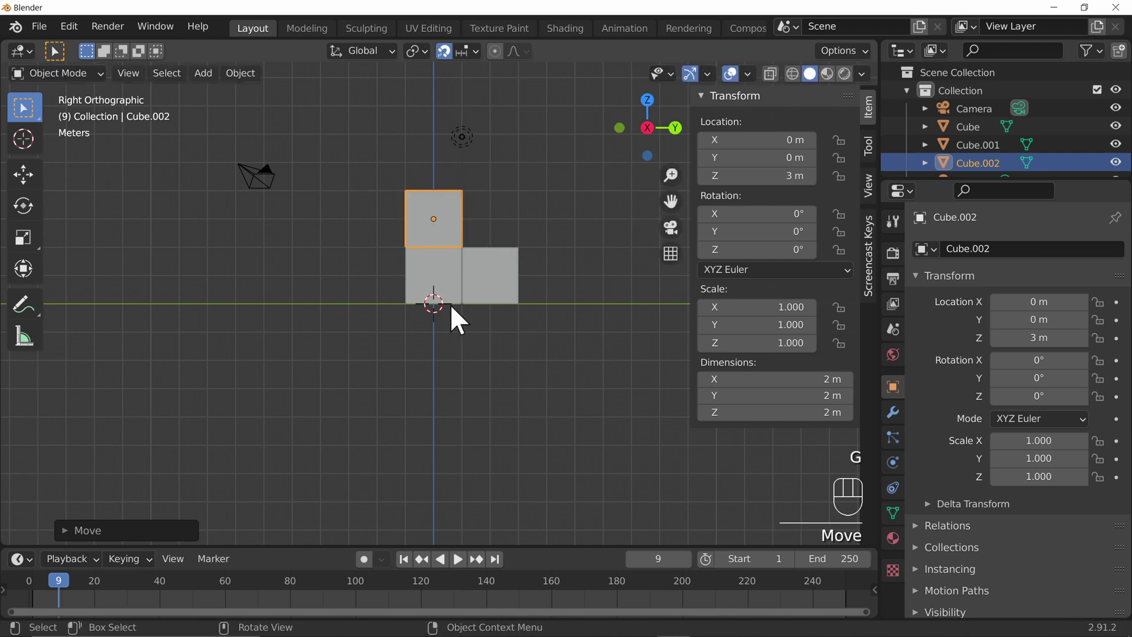
# Add a cylinder at Z 6 m atop the stacked cubes and scale it to 2 along Z
pyautogui.press('shift+a')
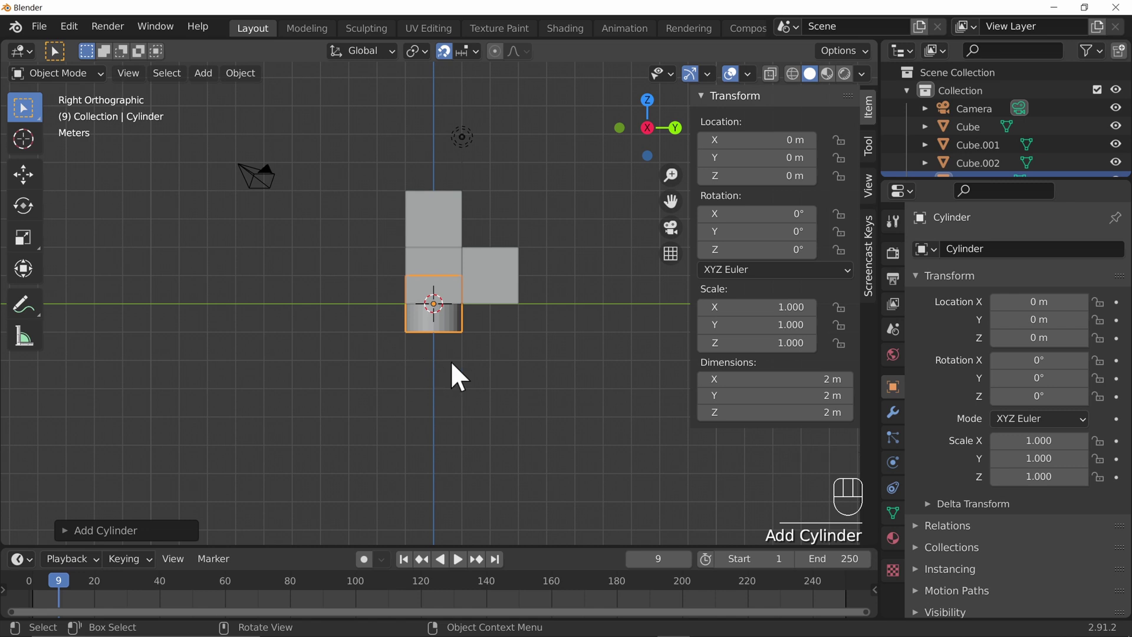
pyautogui.press('g')
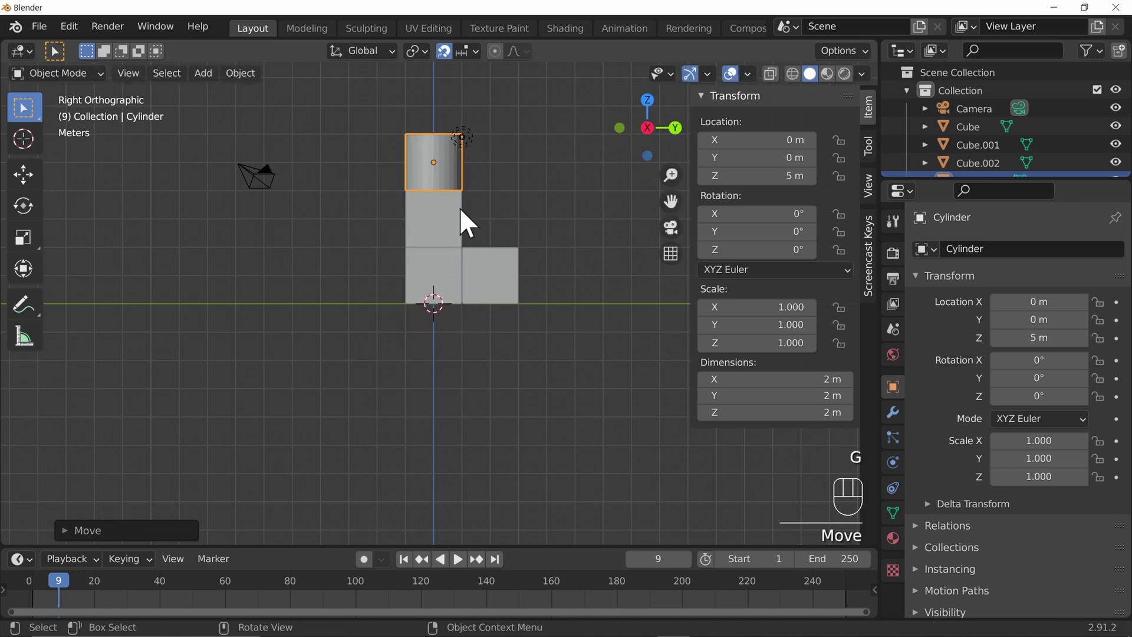
pyautogui.moveTo(784, 339); pyautogui.dragTo(745, 327)
pyautogui.press('g')
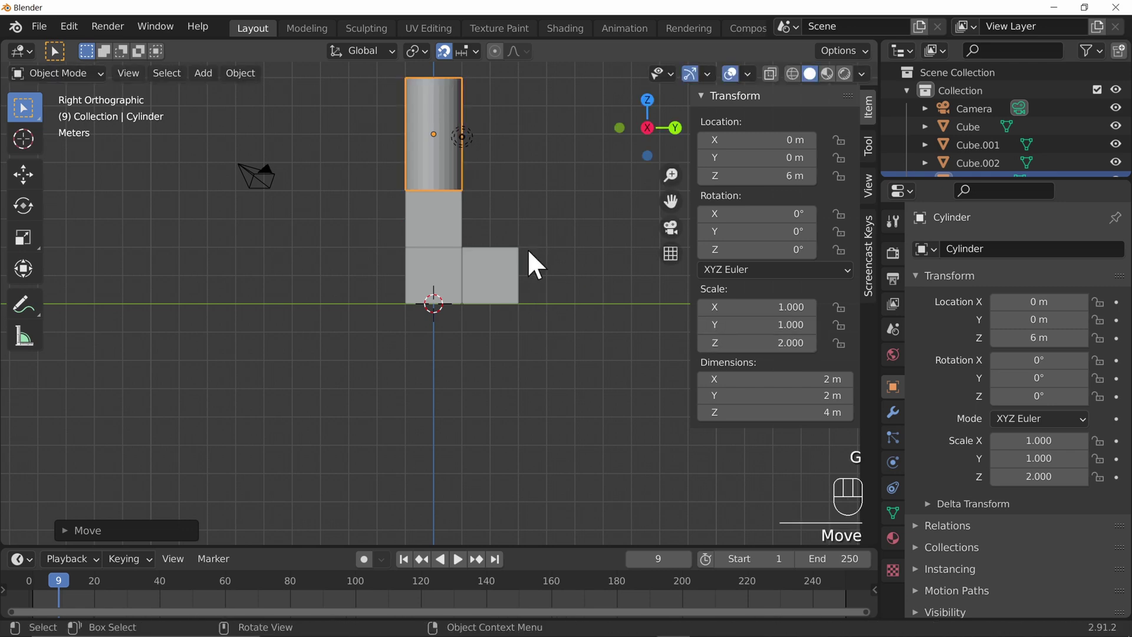
pyautogui.moveTo(619, 237); pyautogui.dragTo(578, 304)
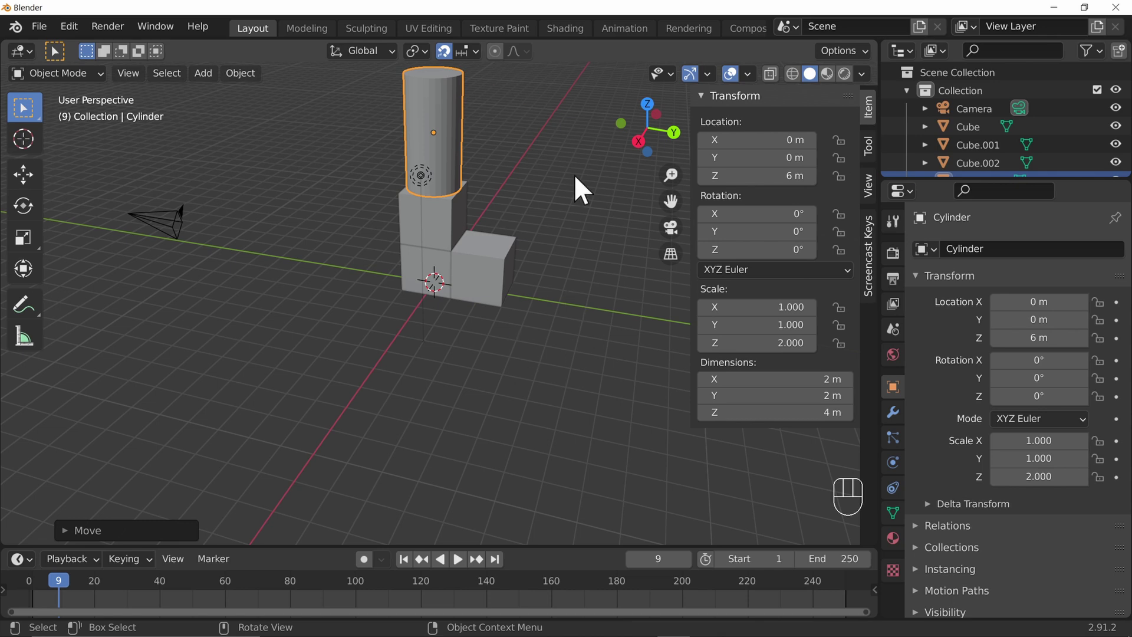
pyautogui.moveTo(491, 402); pyautogui.dragTo(390, 319)
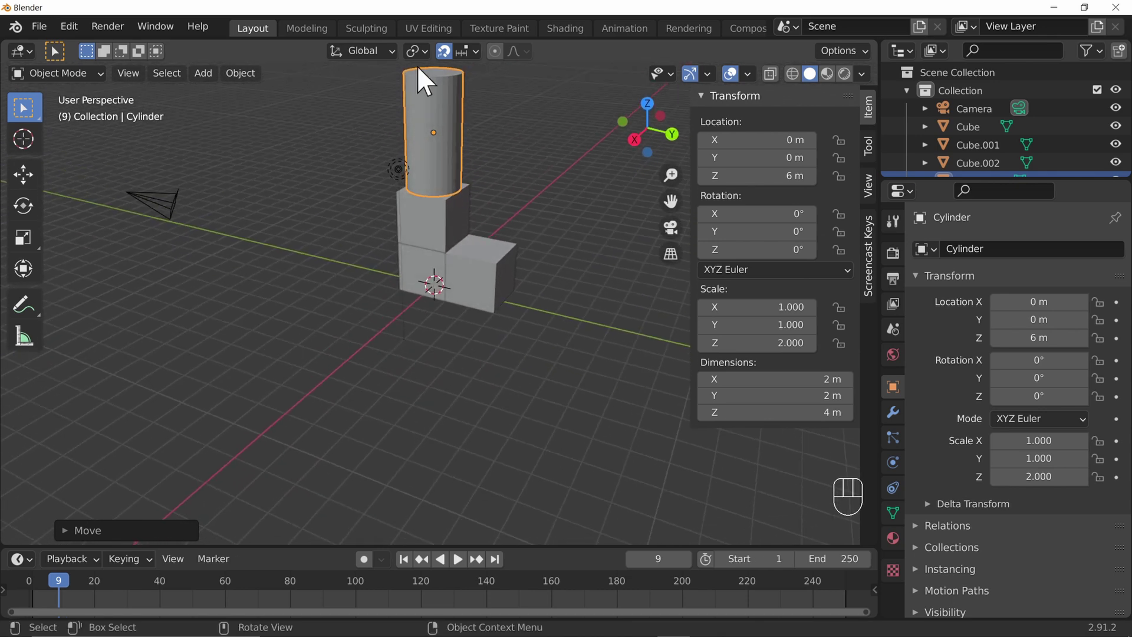
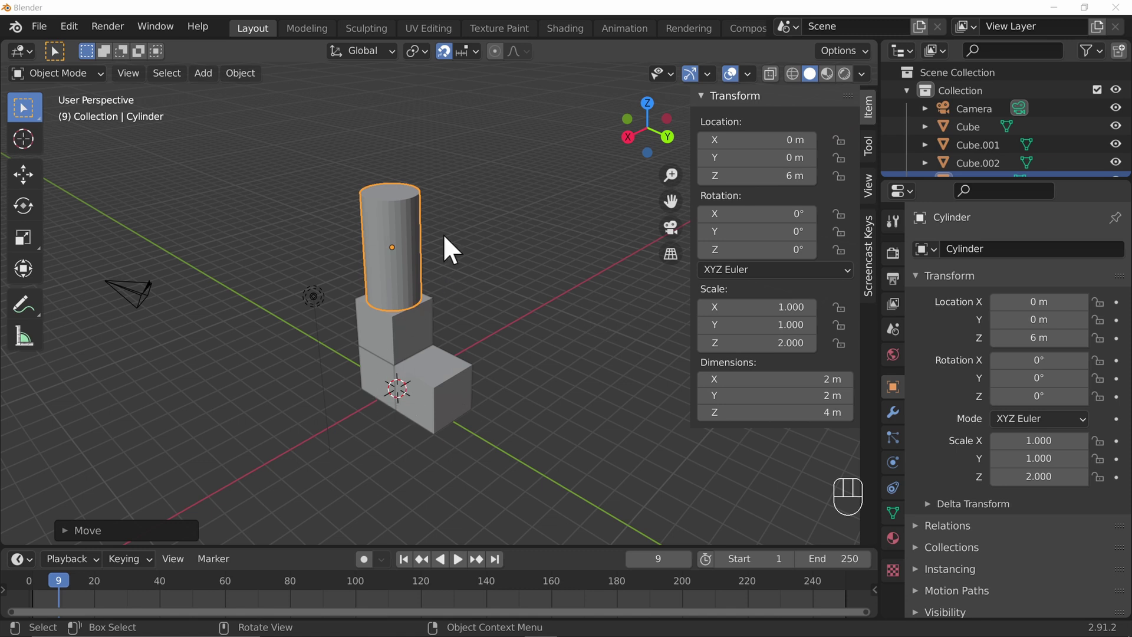
pyautogui.moveTo(206, 81); pyautogui.dragTo(551, 303)
pyautogui.moveTo(412, 442); pyautogui.dragTo(498, 427)
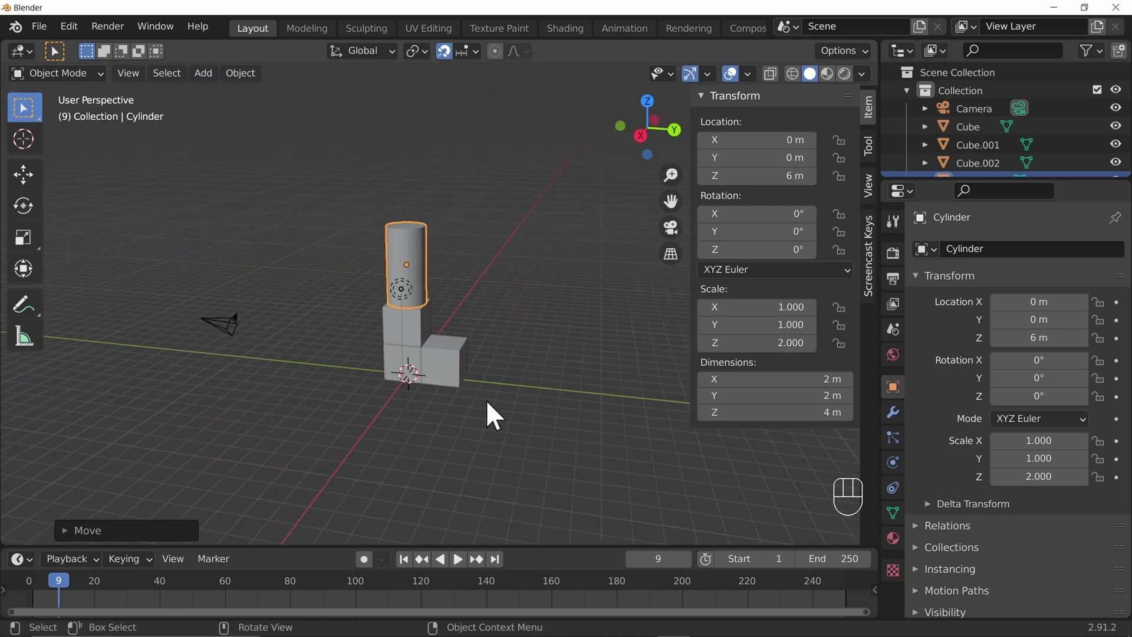
pyautogui.moveTo(599, 396); pyautogui.dragTo(500, 378)
# Select all the stacked shapes and delete them
pyautogui.click(397, 230)
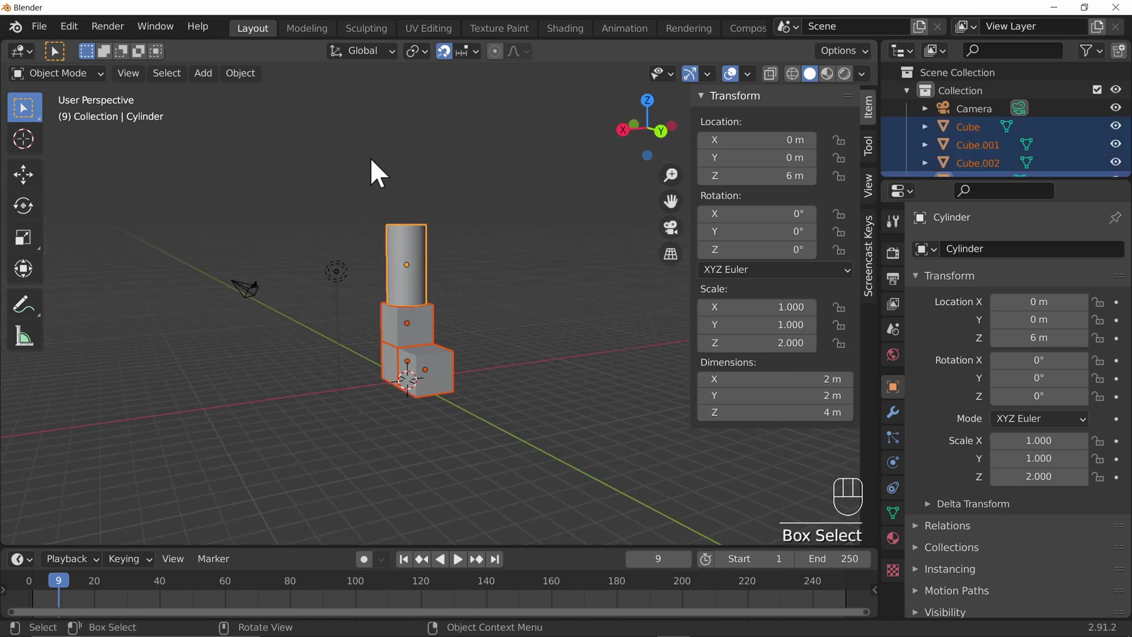
pyautogui.moveTo(390, 262); pyautogui.dragTo(575, 458)
pyautogui.press('x')
pyautogui.press('Delete')
pyautogui.press('shift+a')
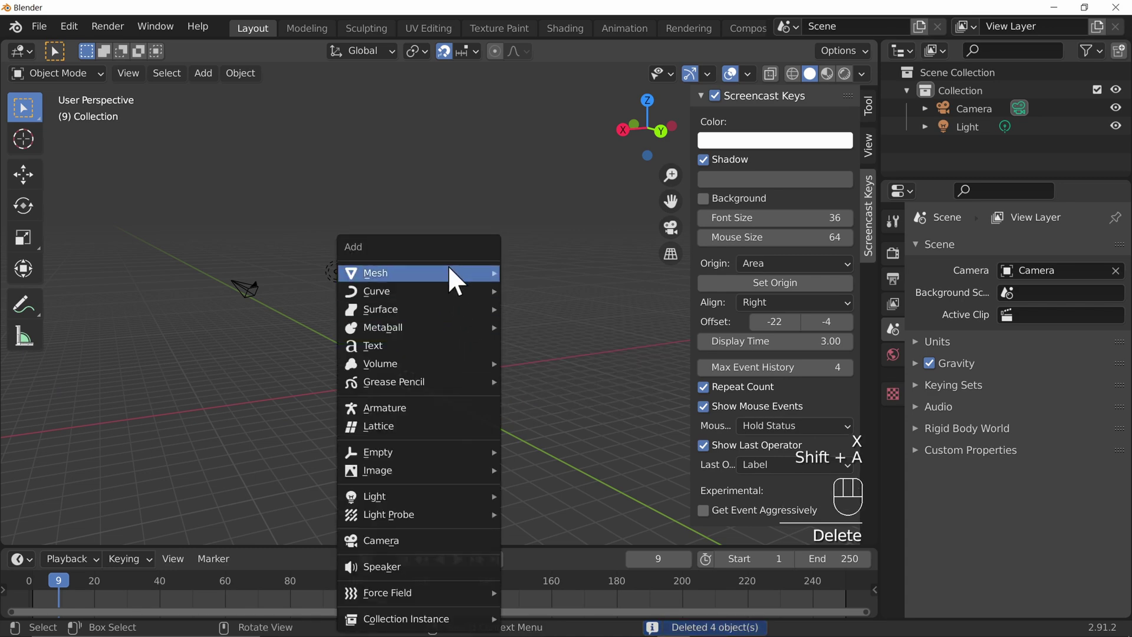
# Add a UV sphere and a torus, flattening the torus to scale 3, 3, 0.1 as a ring
pyautogui.press('shift+a')
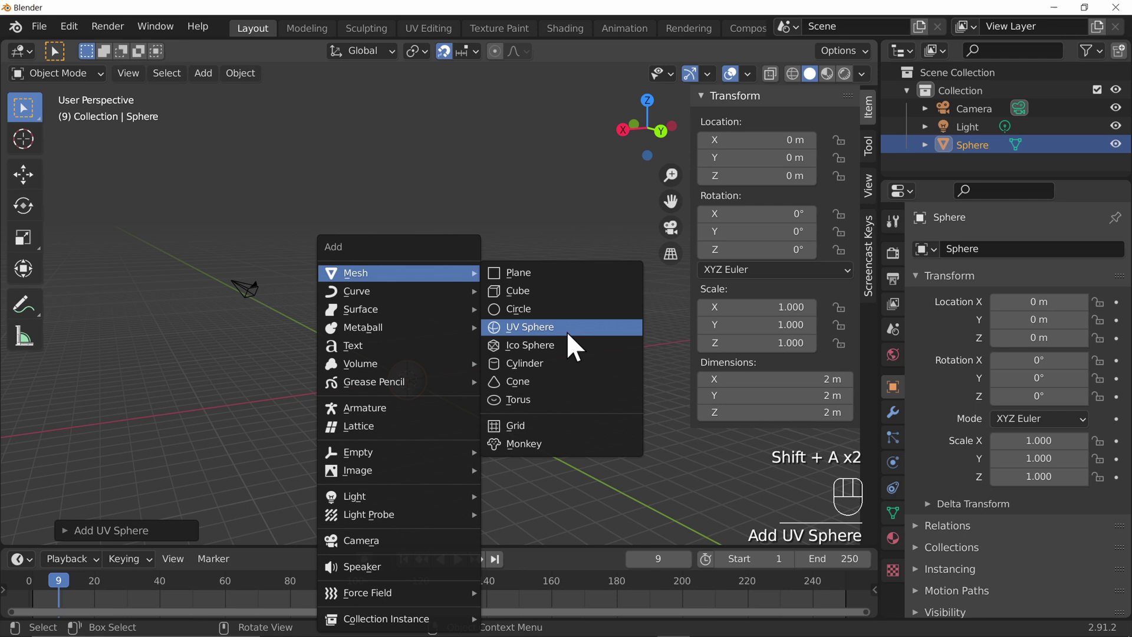
pyautogui.moveTo(521, 390); pyautogui.dragTo(480, 379)
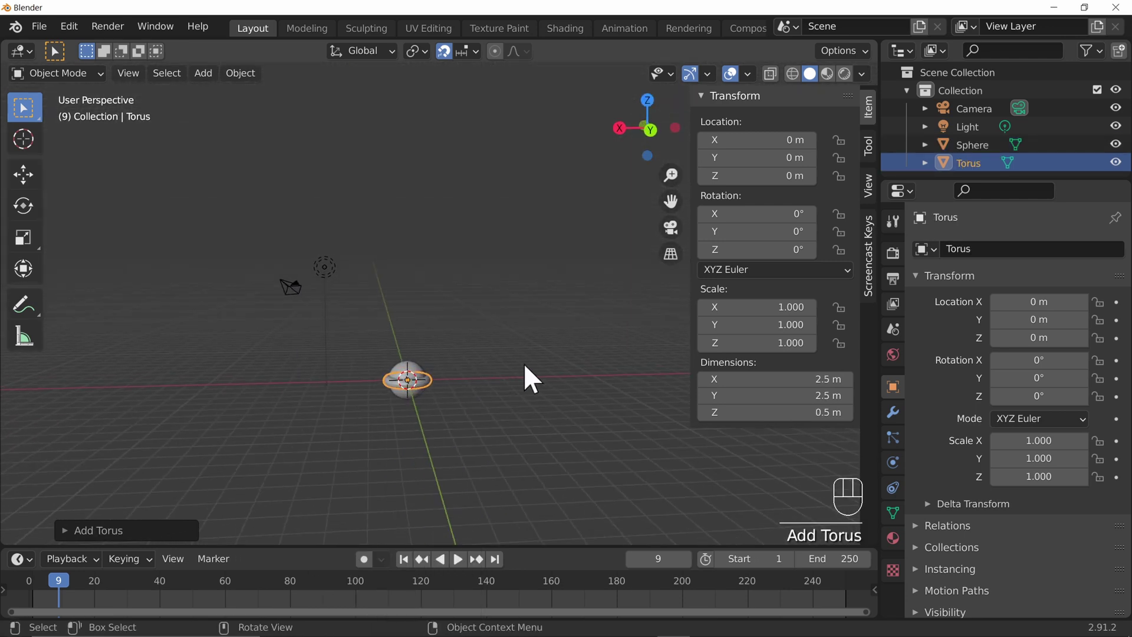
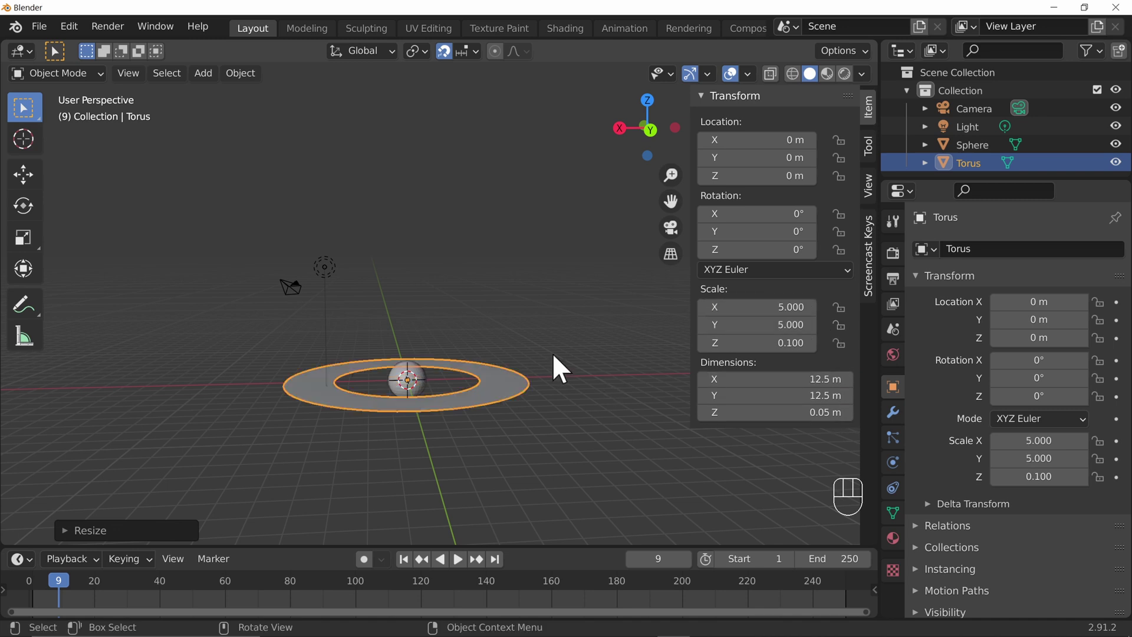
pyautogui.moveTo(552, 368); pyautogui.dragTo(562, 415)
pyautogui.moveTo(777, 303); pyautogui.dragTo(746, 299)
pyautogui.moveTo(512, 422); pyautogui.dragTo(539, 390)
pyautogui.moveTo(566, 434); pyautogui.dragTo(616, 227)
pyautogui.moveTo(581, 239); pyautogui.dragTo(609, 325)
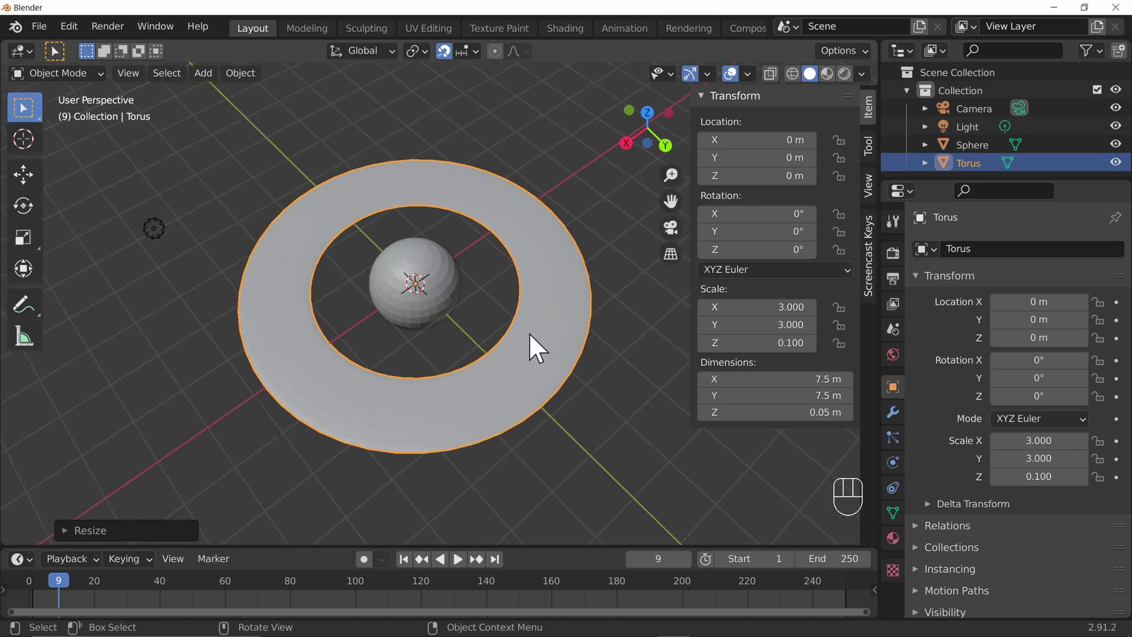
pyautogui.moveTo(773, 305); pyautogui.dragTo(762, 302)
pyautogui.moveTo(447, 331); pyautogui.dragTo(421, 249)
# Squash the sphere slightly, select it with the ring, and move both 16 m along negative Y
pyautogui.click(445, 281)
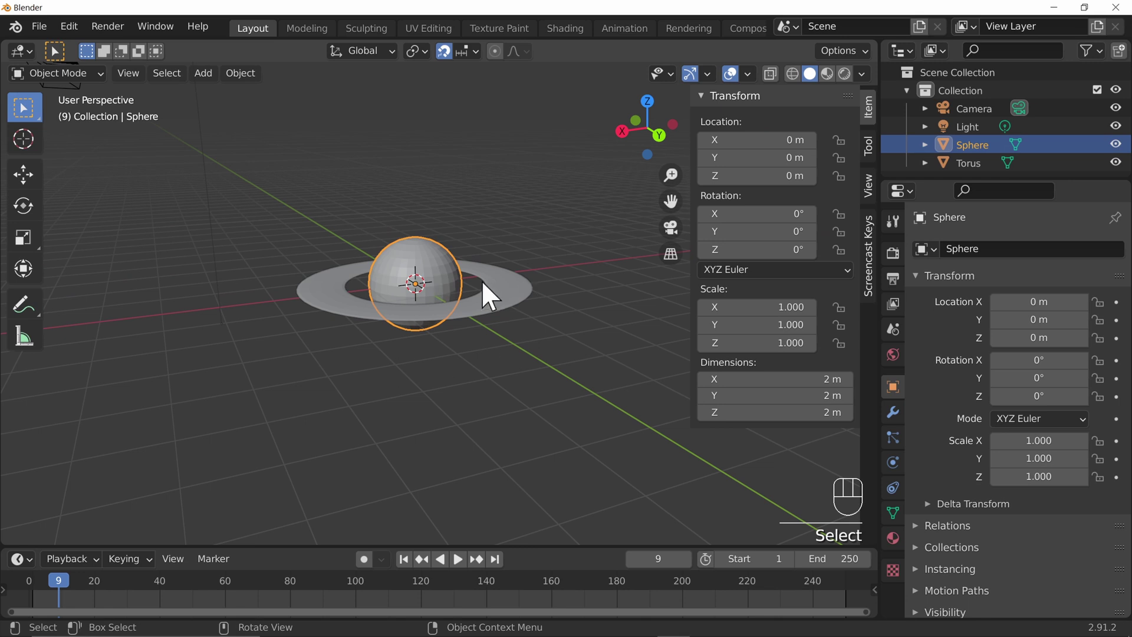
pyautogui.moveTo(792, 343); pyautogui.dragTo(777, 345)
pyautogui.moveTo(561, 365); pyautogui.dragTo(646, 341)
pyautogui.moveTo(781, 344); pyautogui.dragTo(770, 340)
pyautogui.moveTo(535, 329); pyautogui.dragTo(624, 333)
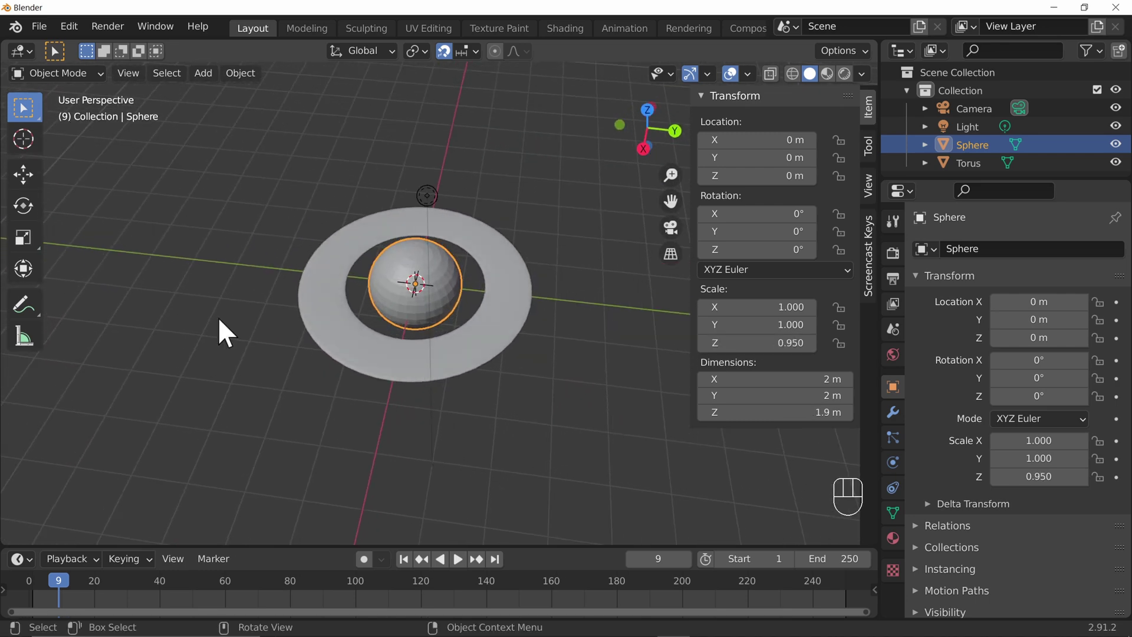
pyautogui.moveTo(387, 319); pyautogui.dragTo(419, 362)
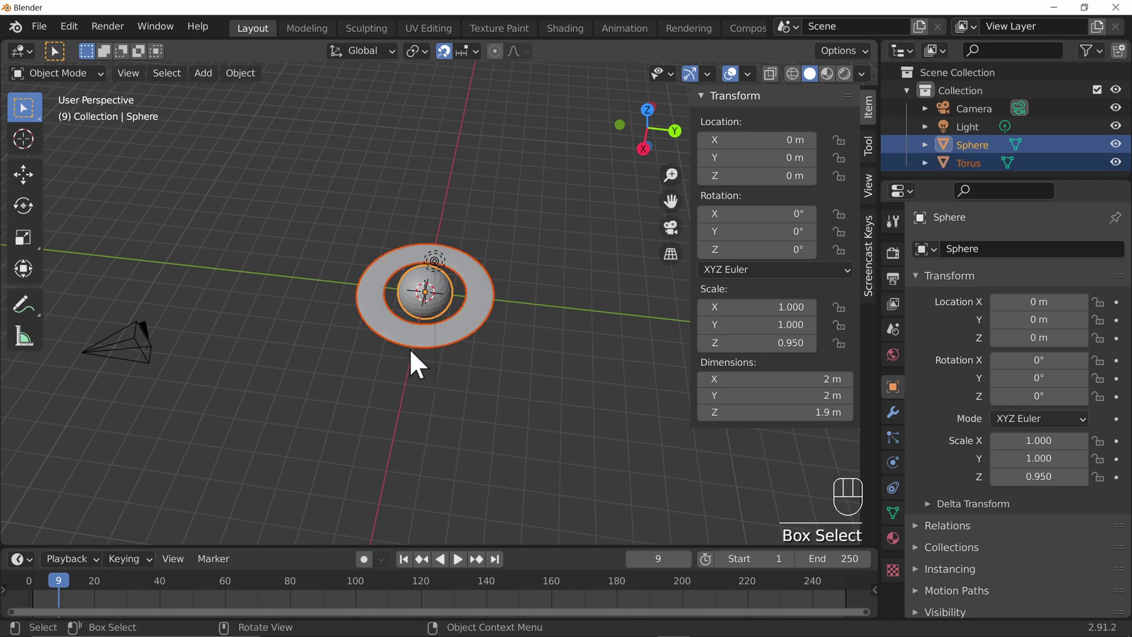
pyautogui.press('g')
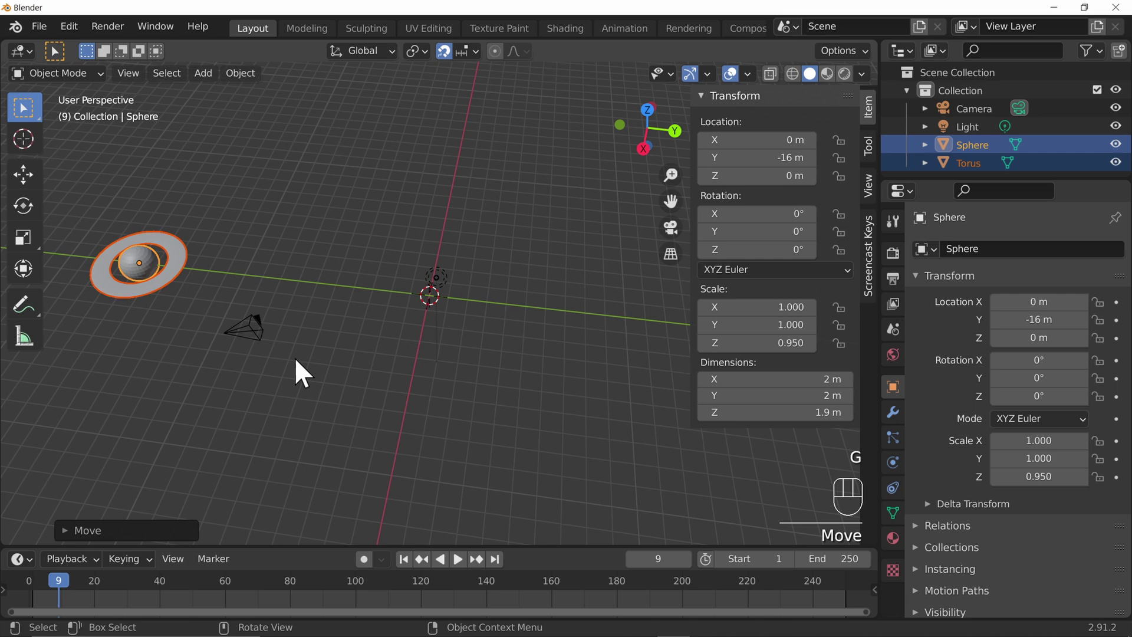
pyautogui.moveTo(564, 364); pyautogui.dragTo(504, 304)
# Add a cube for the house body, duplicate it and rotate the copy 45° about X
pyautogui.press('shift+a')
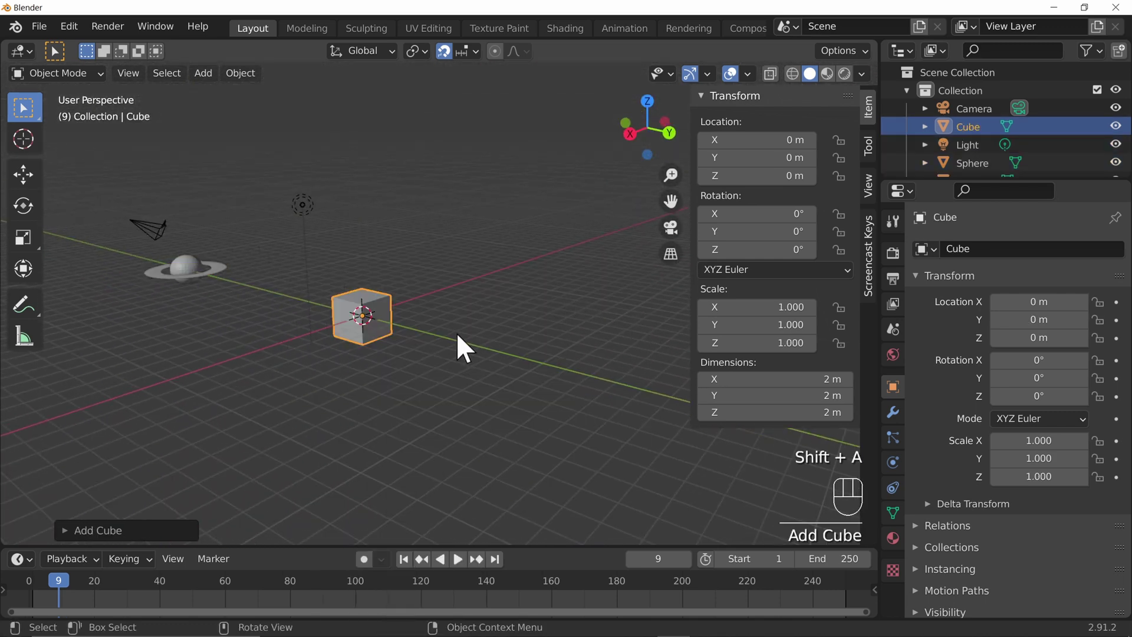
pyautogui.press('shift+a')
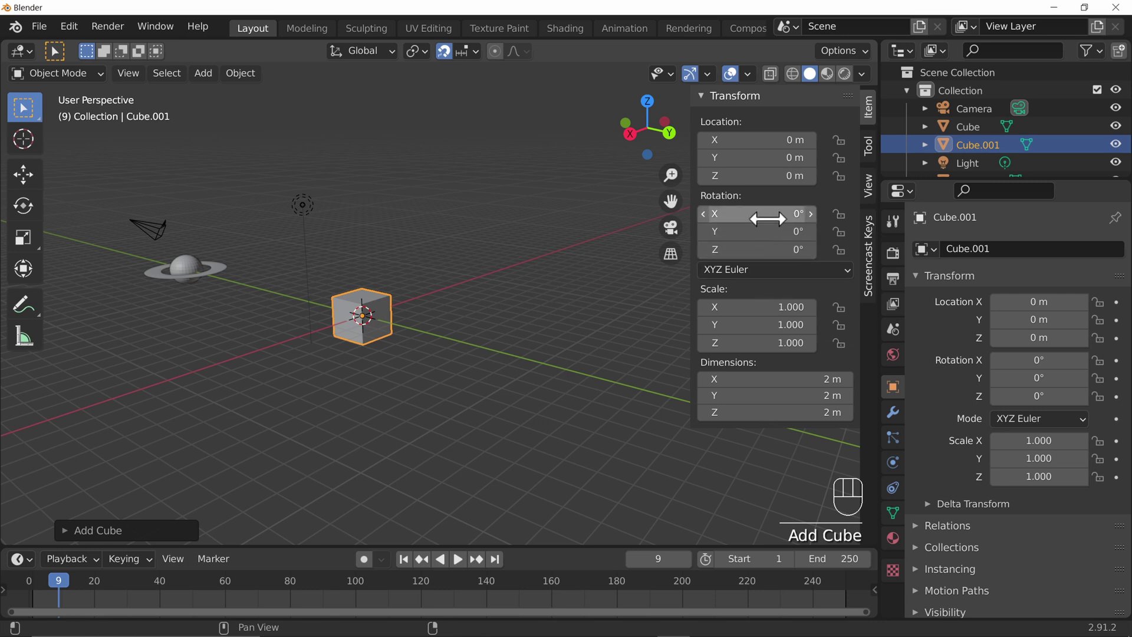
pyautogui.moveTo(781, 217); pyautogui.dragTo(620, 236)
pyautogui.moveTo(312, 435); pyautogui.dragTo(534, 395)
pyautogui.press('KP_3')
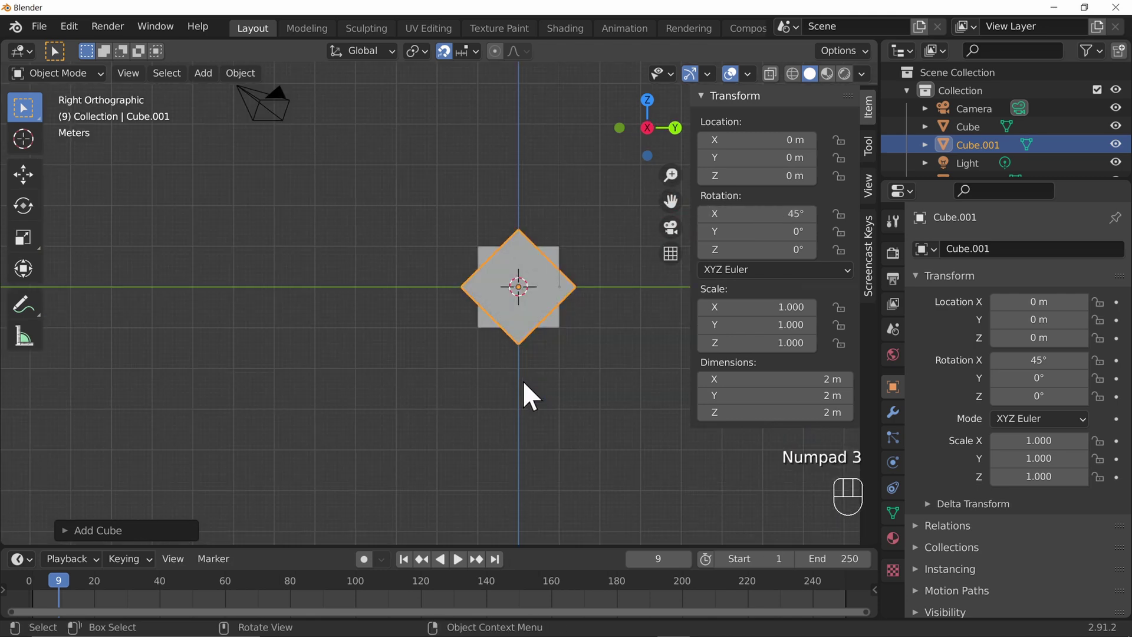
# Raise the rotated roof cube 1 m along Z and shrink it to 0.705 scale
pyautogui.moveTo(587, 327); pyautogui.dragTo(441, 438)
pyautogui.press('g')
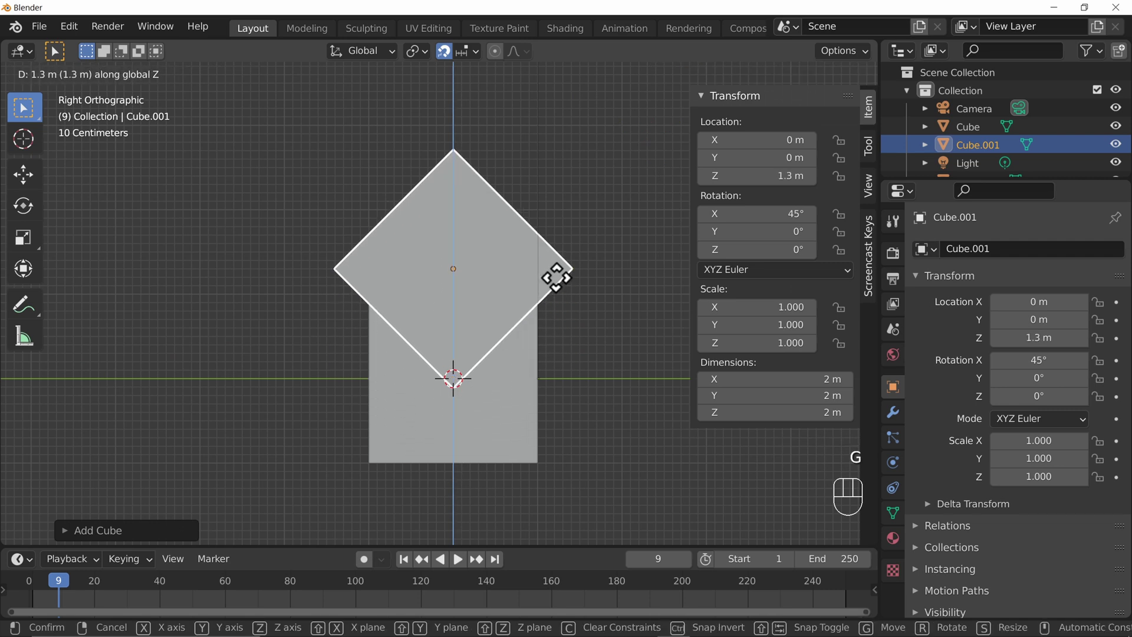
pyautogui.press('s')
pyautogui.click(410, 379)
pyautogui.moveTo(434, 397); pyautogui.dragTo(470, 415)
pyautogui.click(471, 415)
pyautogui.moveTo(505, 433); pyautogui.dragTo(606, 443)
# From the front view stretch the roof's Scale X back to 1.000 so it spans the body
pyautogui.press('KP_1')
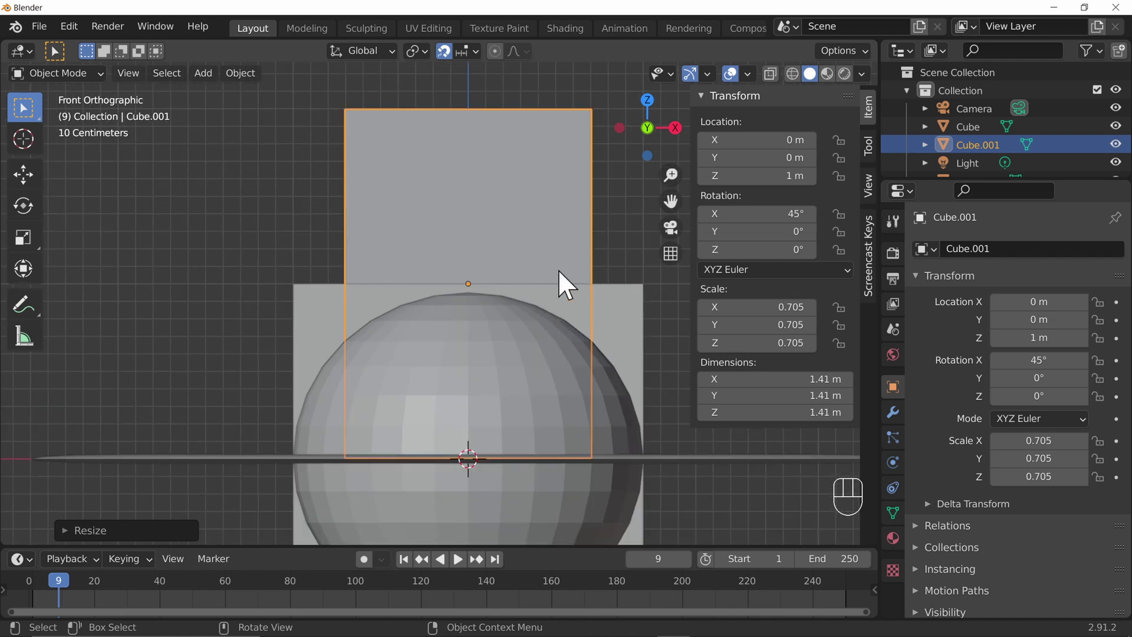
pyautogui.moveTo(589, 327); pyautogui.dragTo(557, 366)
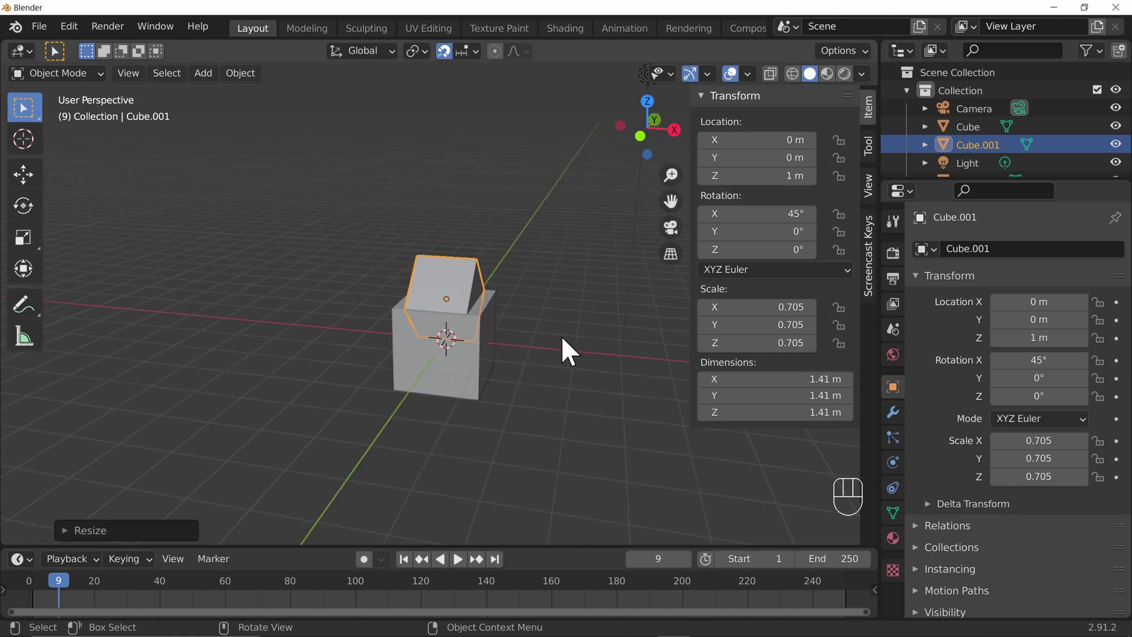
pyautogui.moveTo(776, 306); pyautogui.dragTo(752, 302)
pyautogui.moveTo(602, 368); pyautogui.dragTo(600, 373)
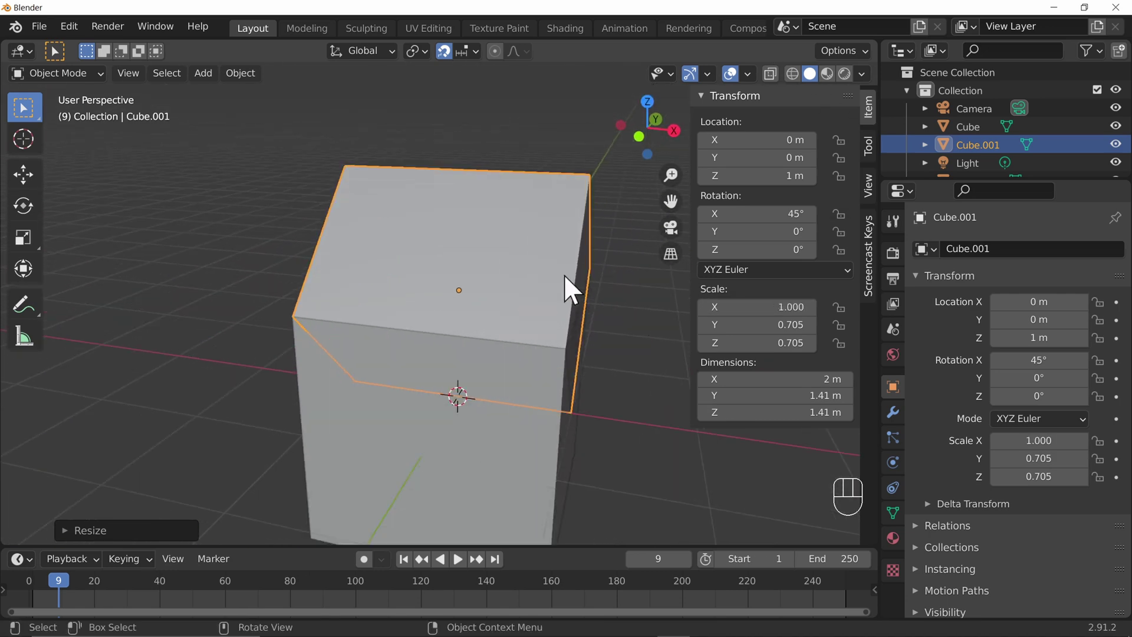
pyautogui.moveTo(633, 322); pyautogui.dragTo(469, 314)
# Add a chimney cylinder scaled 0.2/0.2/0.5 and raise it to Z 1.4 m into the roof
pyautogui.press('shift+a')
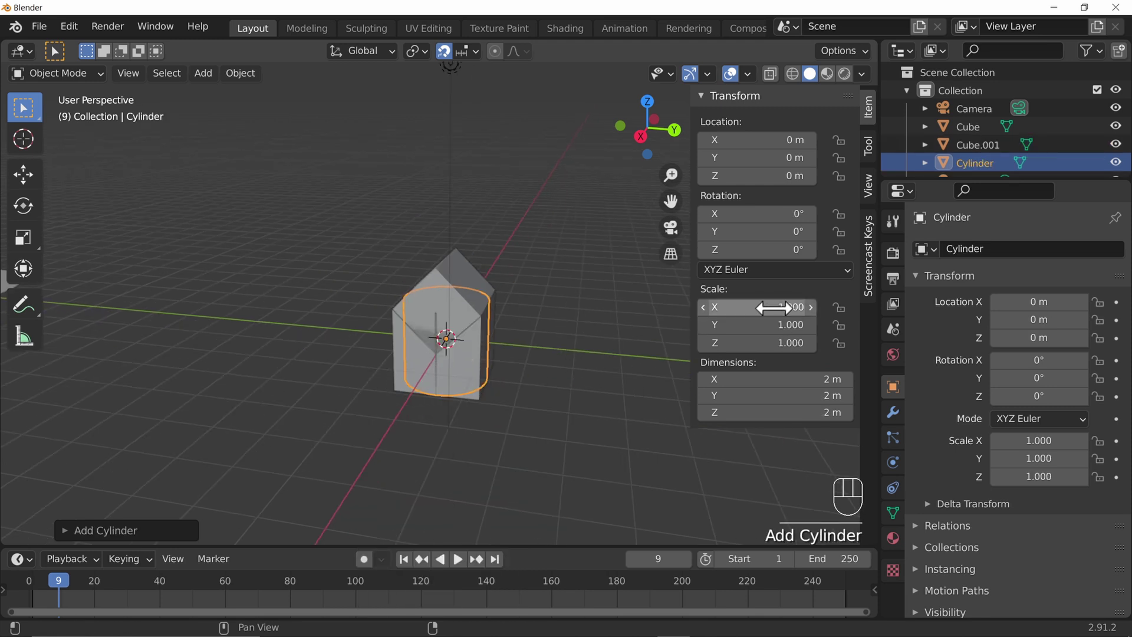
pyautogui.moveTo(782, 304); pyautogui.dragTo(773, 314)
pyautogui.moveTo(778, 343); pyautogui.dragTo(767, 344)
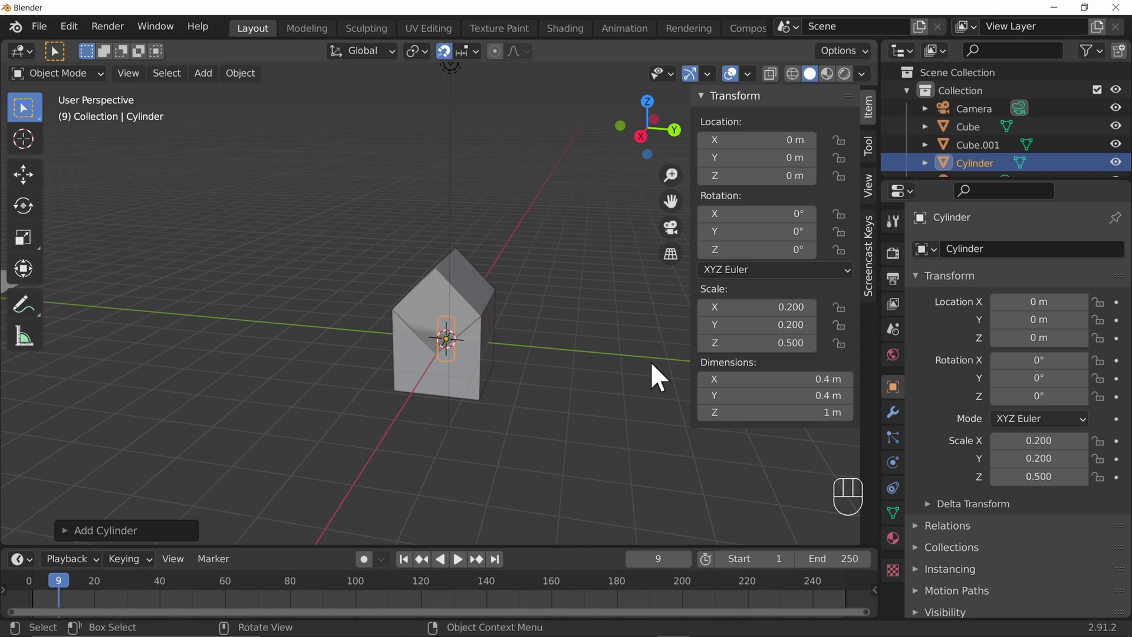
pyautogui.moveTo(762, 178); pyautogui.dragTo(761, 179)
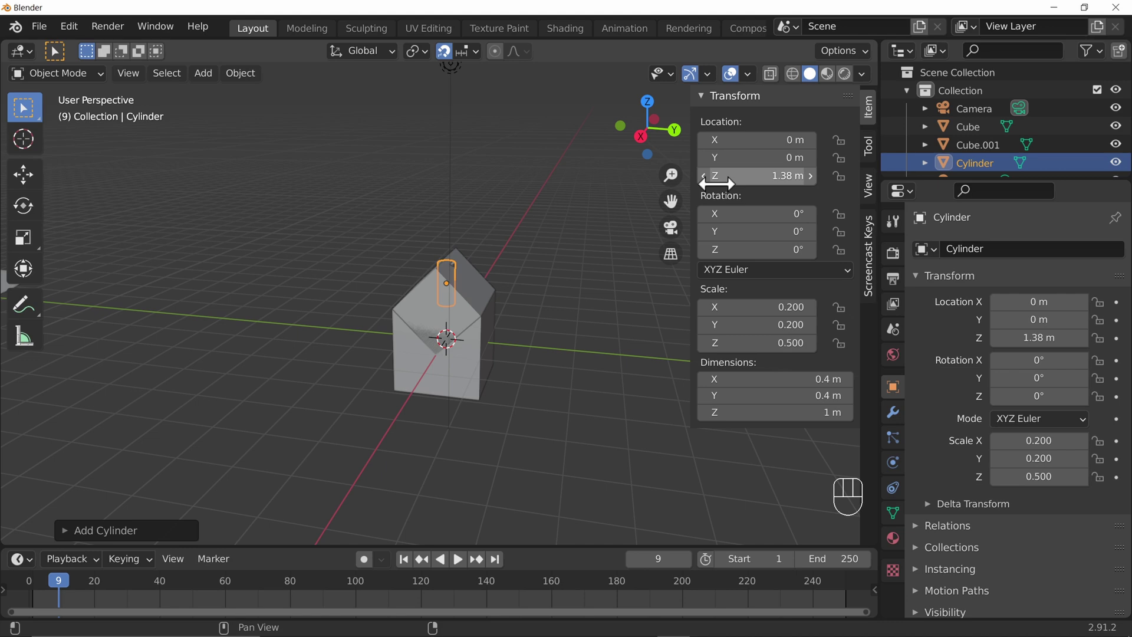
# From the top view move the chimney to X -0.8, Y 0.5 toward a roof corner
pyautogui.moveTo(571, 271); pyautogui.dragTo(471, 286)
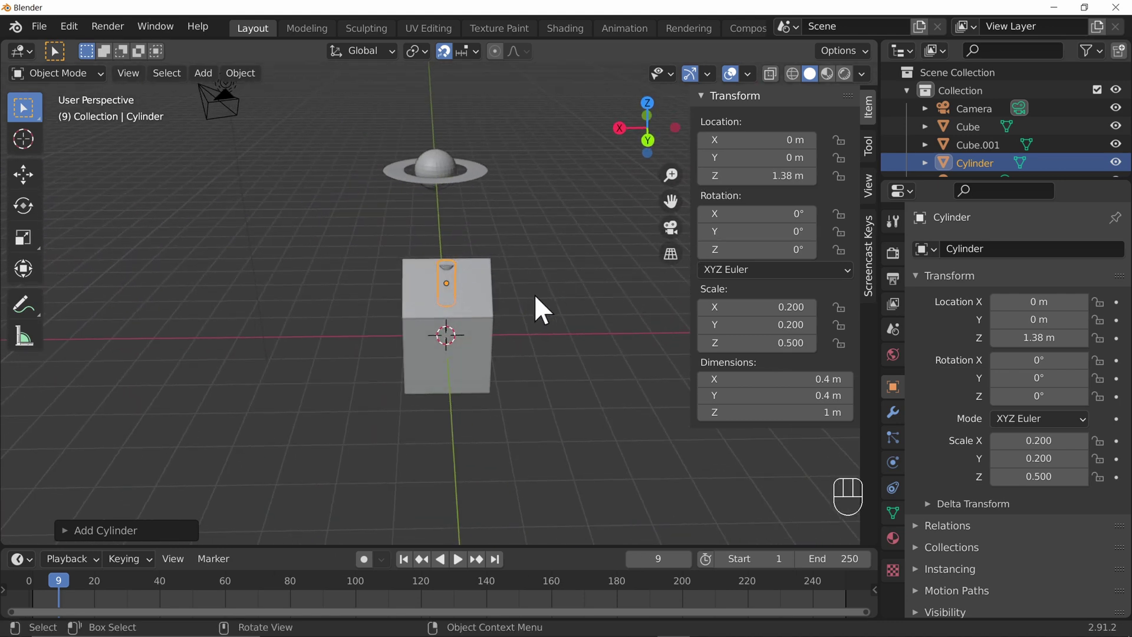
pyautogui.moveTo(532, 268); pyautogui.dragTo(635, 261)
pyautogui.press('KP_7')
pyautogui.moveTo(526, 272); pyautogui.dragTo(518, 335)
pyautogui.press('g')
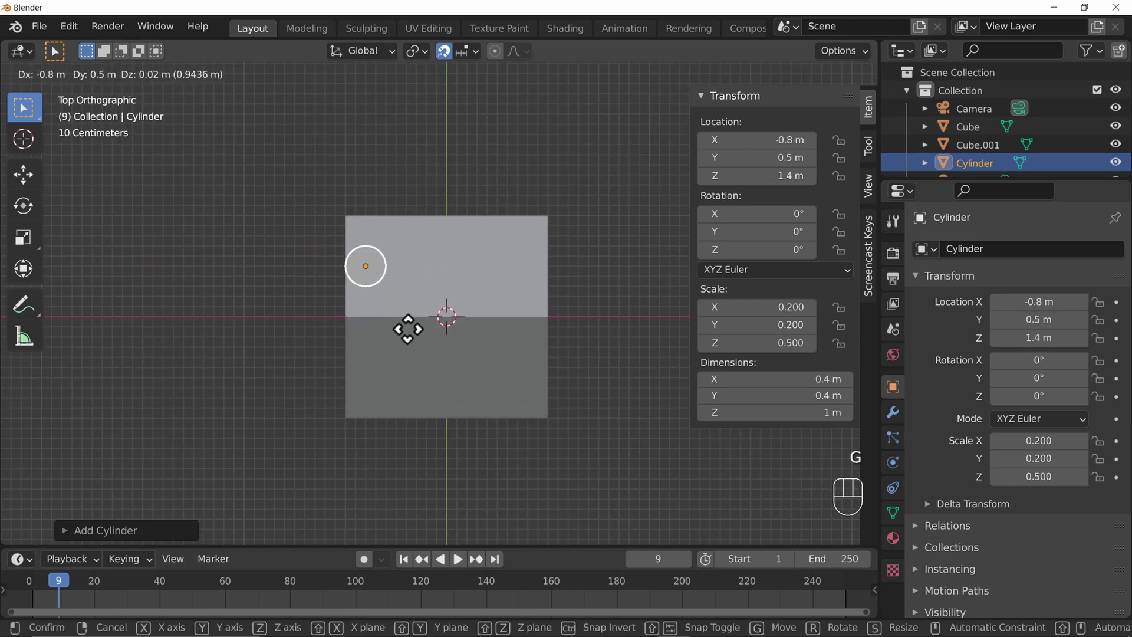
pyautogui.moveTo(320, 418); pyautogui.dragTo(490, 326)
pyautogui.moveTo(371, 388); pyautogui.dragTo(486, 359)
pyautogui.moveTo(450, 347); pyautogui.dragTo(417, 326)
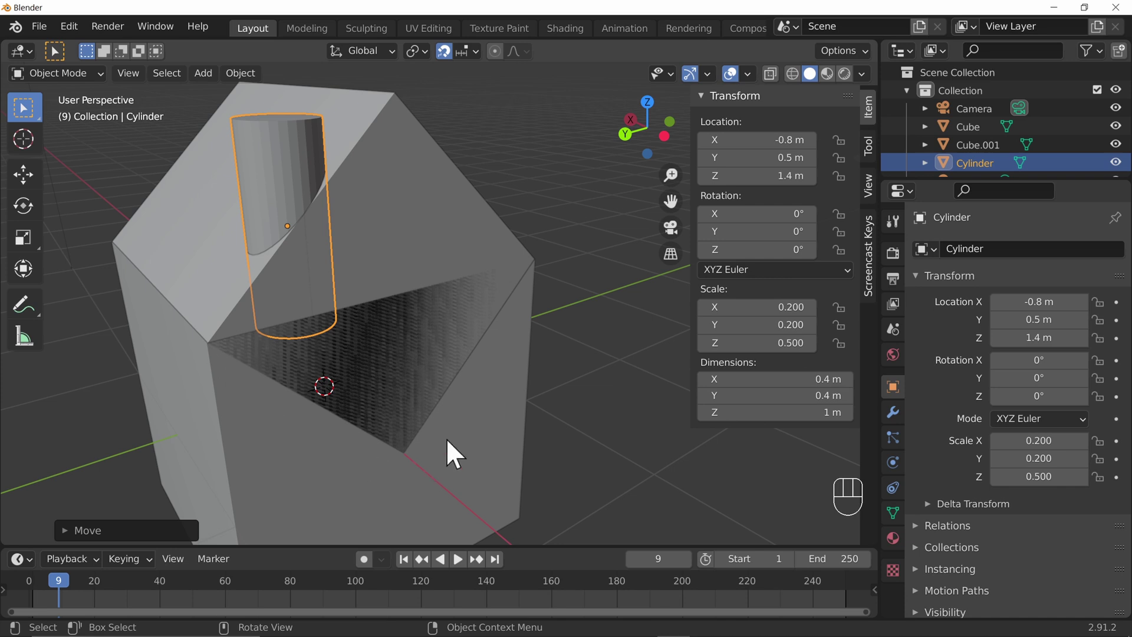
# Select the roof cube and orbit to inspect its edge against the body
pyautogui.click(297, 165)
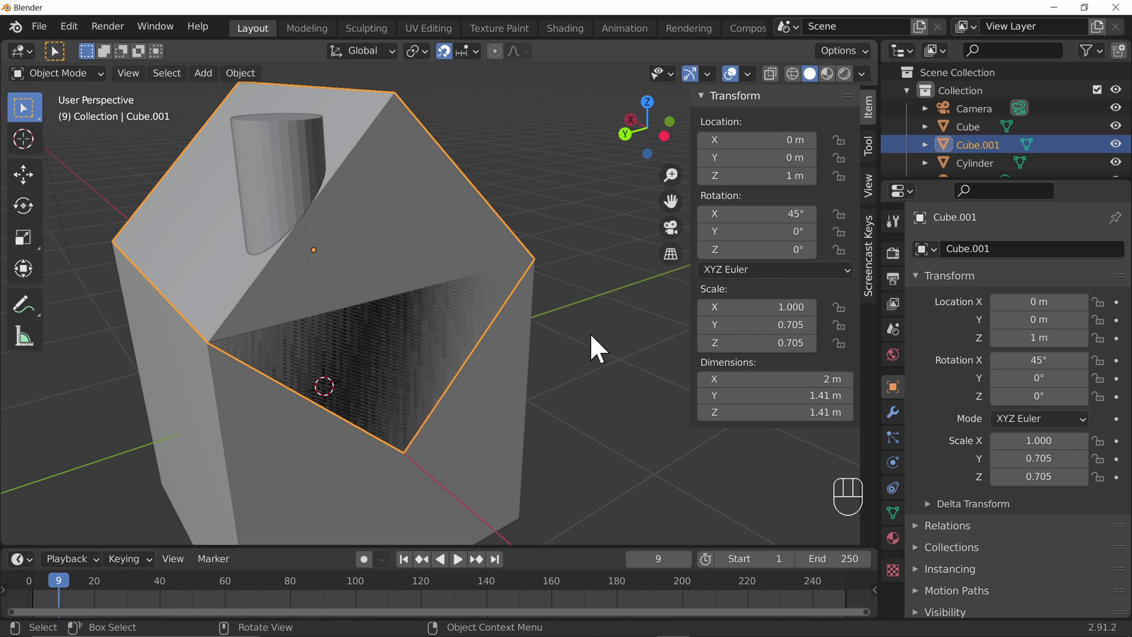
pyautogui.moveTo(515, 427); pyautogui.dragTo(586, 411)
pyautogui.moveTo(590, 385); pyautogui.dragTo(522, 391)
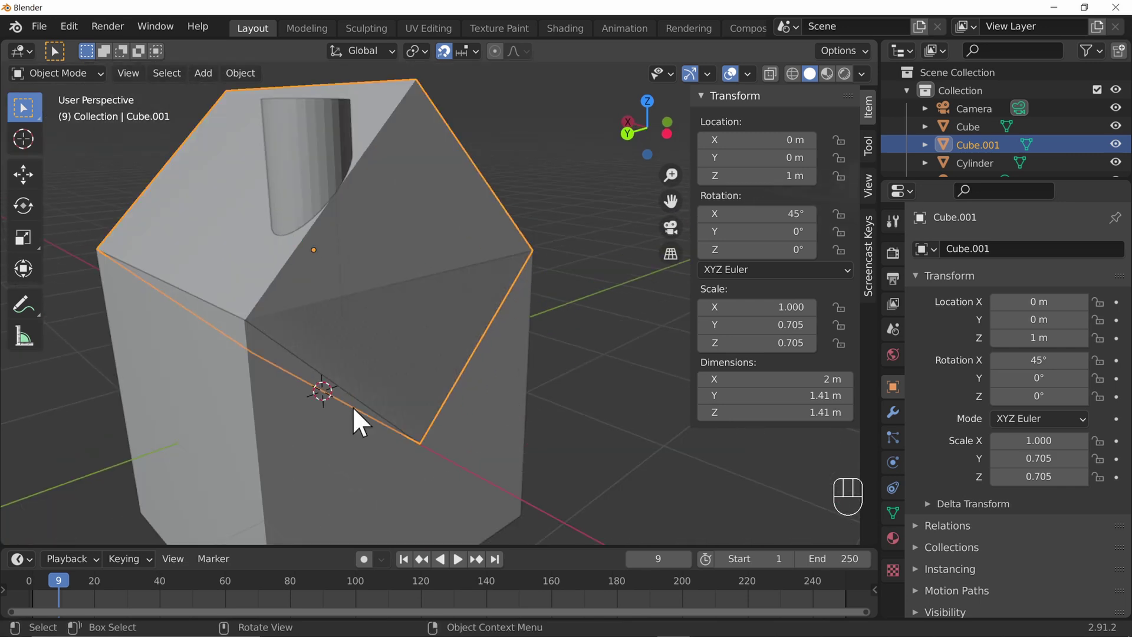
pyautogui.click(515, 430)
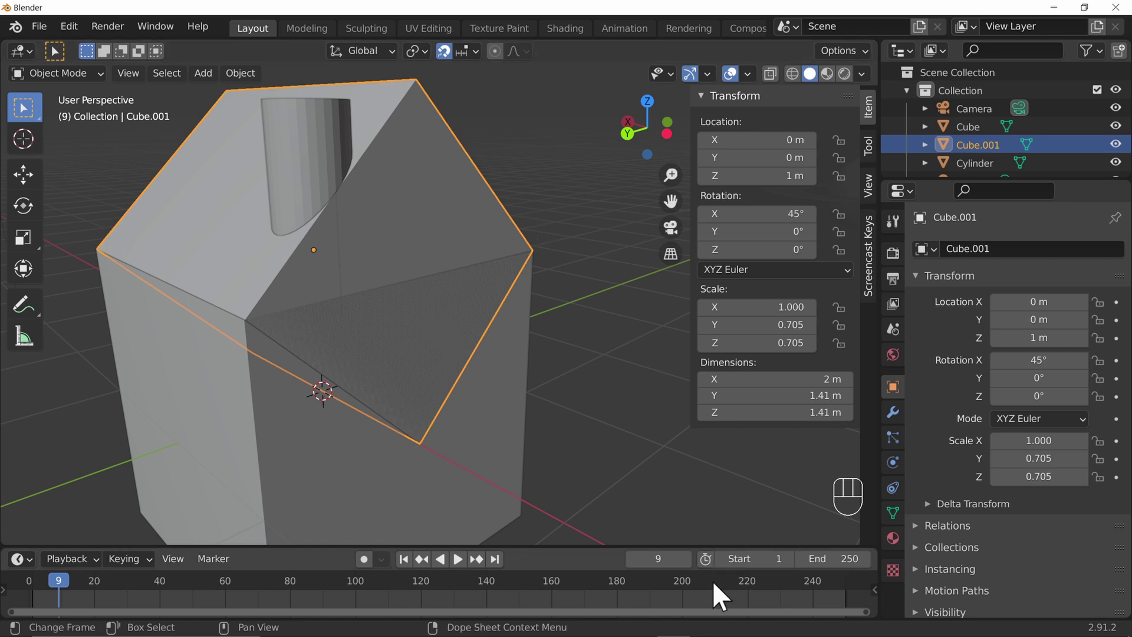
# Trim the roof's Scale X to 0.990 and shift the chimney to Location X -0.751
pyautogui.moveTo(781, 307); pyautogui.dragTo(701, 300)
pyautogui.press('KP_9')
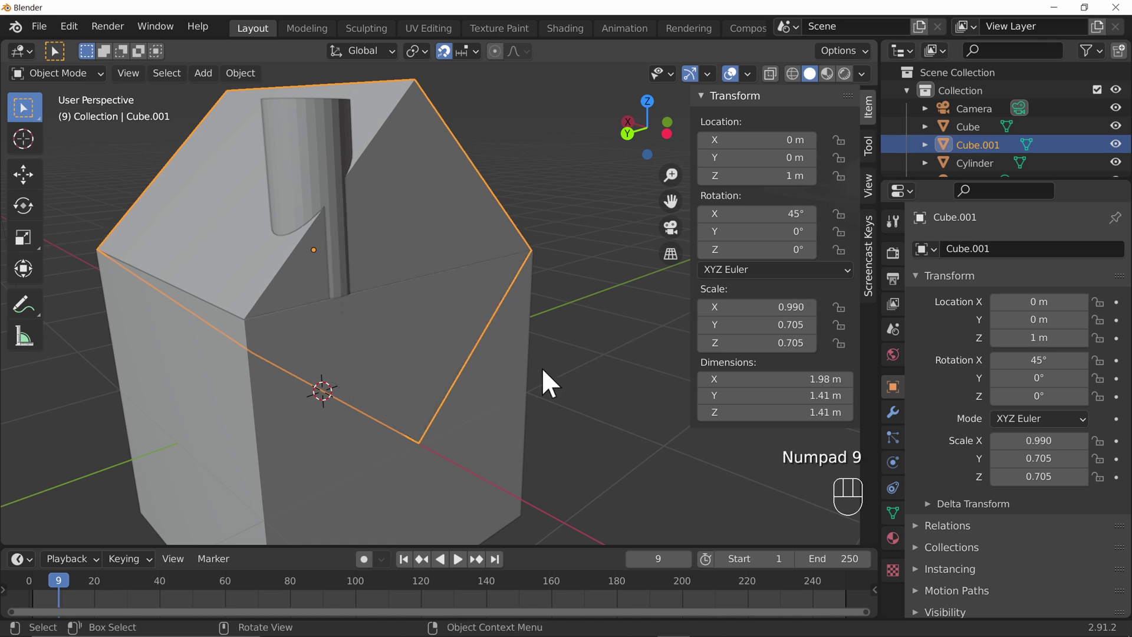
pyautogui.click(306, 161)
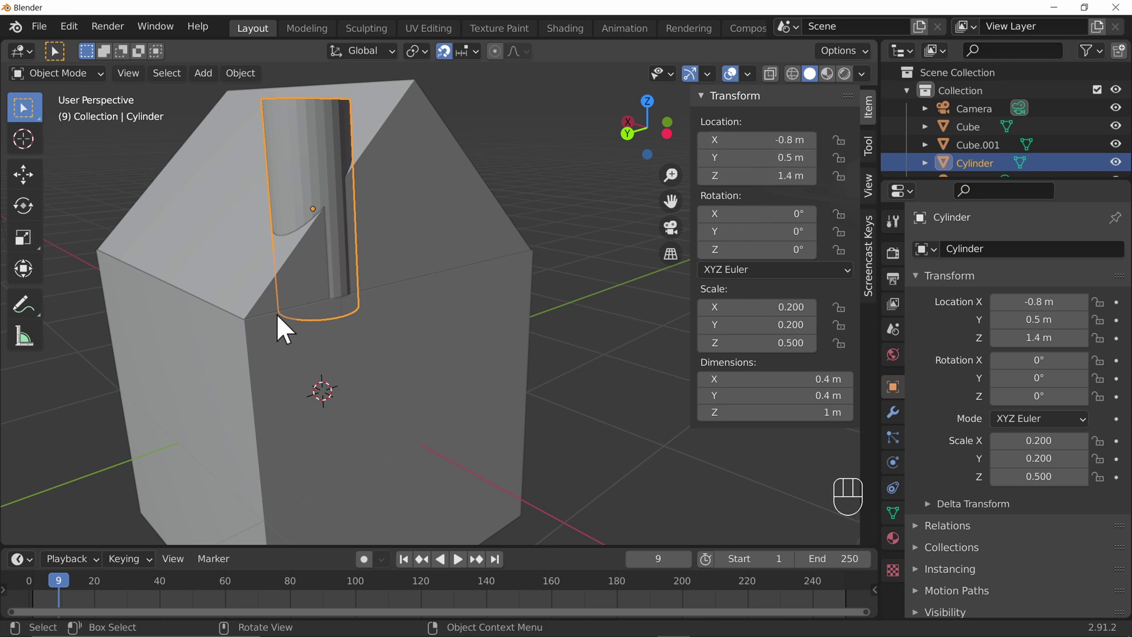
pyautogui.moveTo(247, 341); pyautogui.dragTo(250, 336)
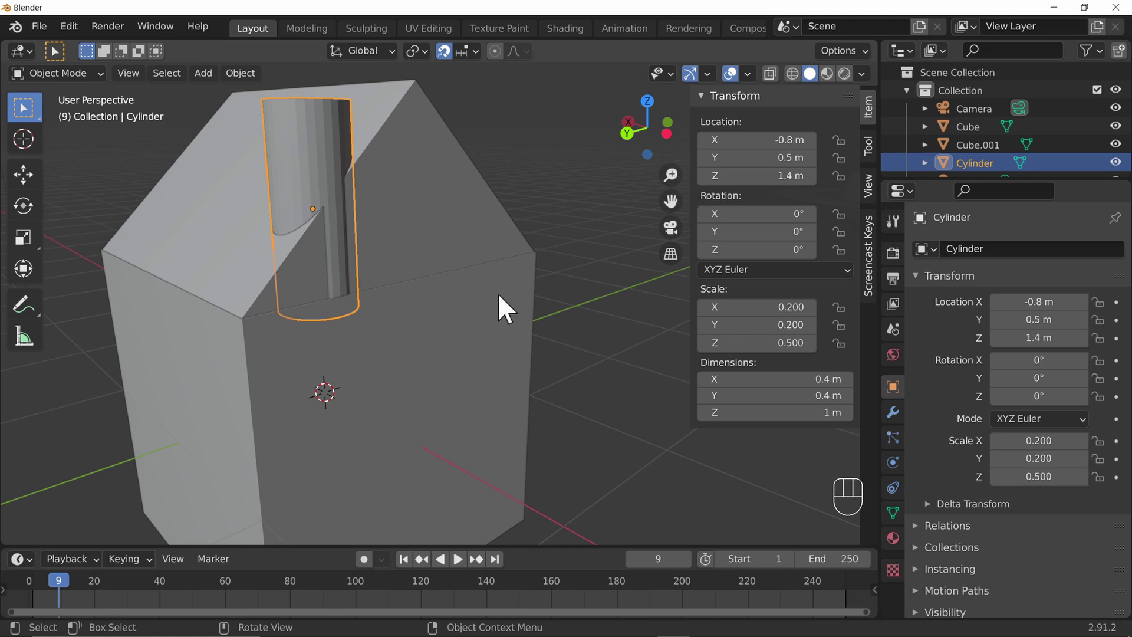
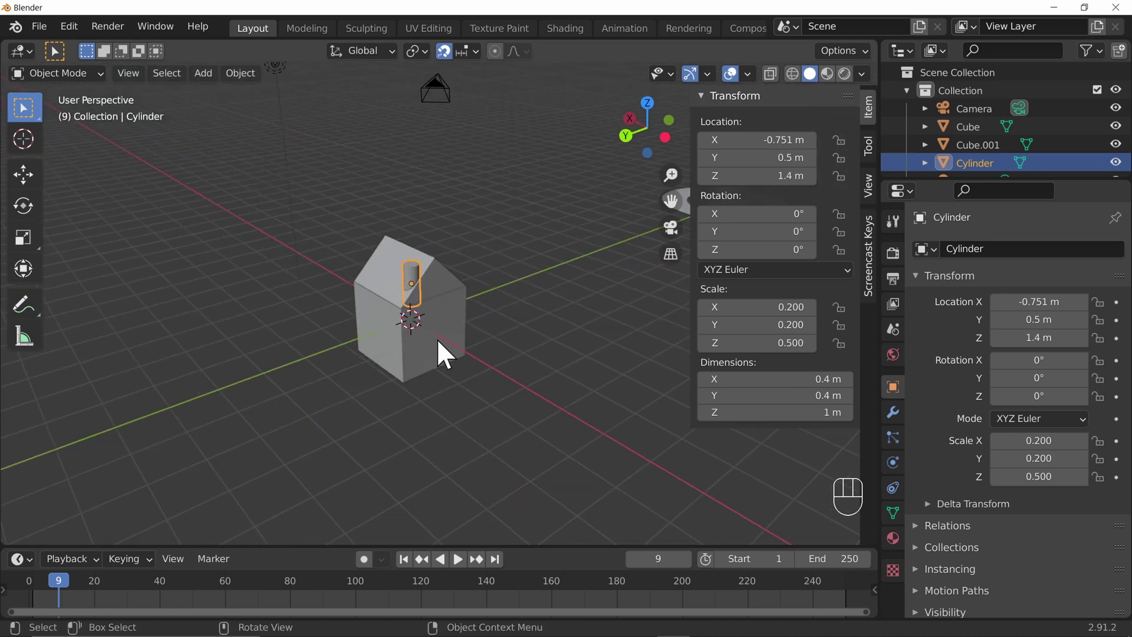
pyautogui.click(613, 374)
pyautogui.moveTo(390, 460); pyautogui.dragTo(578, 407)
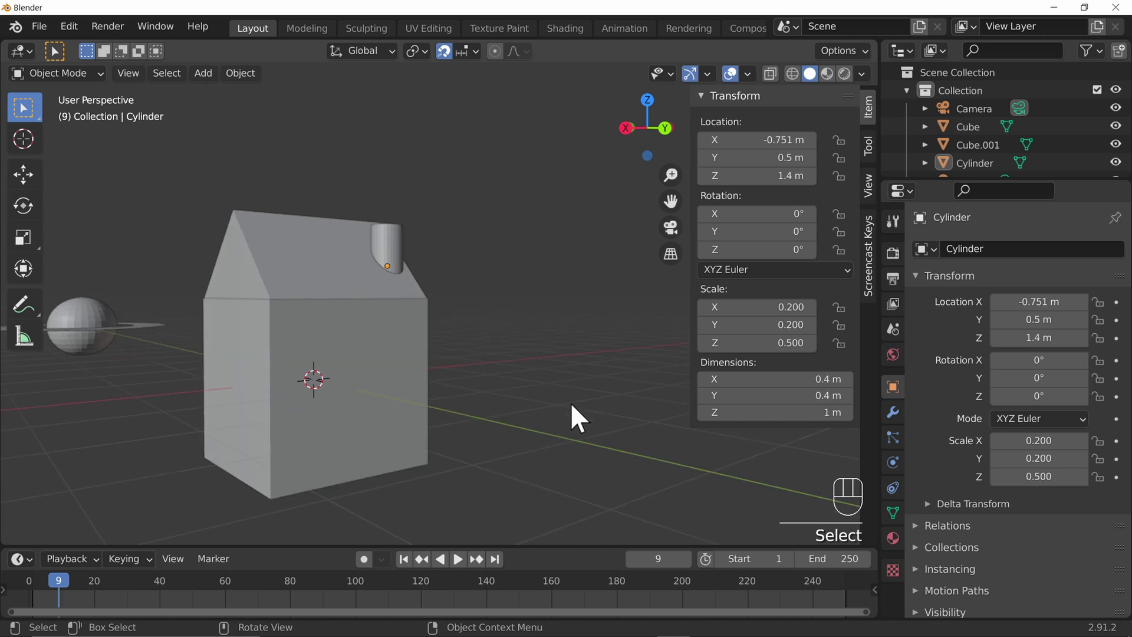
pyautogui.moveTo(557, 371); pyautogui.dragTo(500, 396)
pyautogui.click(195, 225)
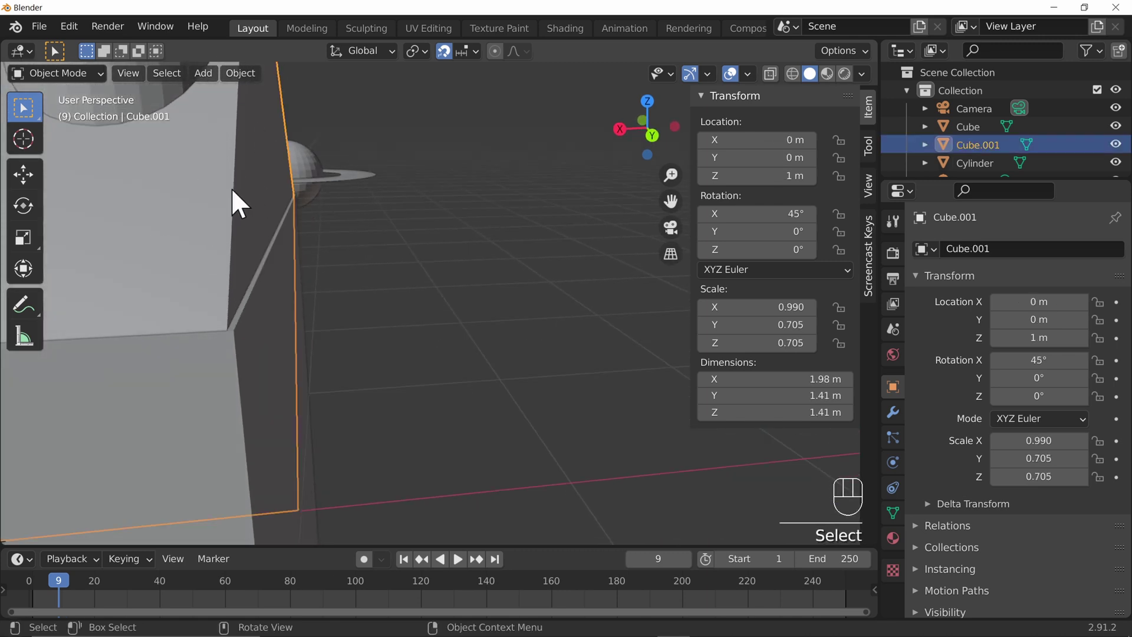
pyautogui.moveTo(798, 379); pyautogui.dragTo(746, 372)
pyautogui.press('KP_9')
pyautogui.click(335, 345)
pyautogui.moveTo(458, 405); pyautogui.dragTo(440, 413)
pyautogui.moveTo(371, 410); pyautogui.dragTo(491, 386)
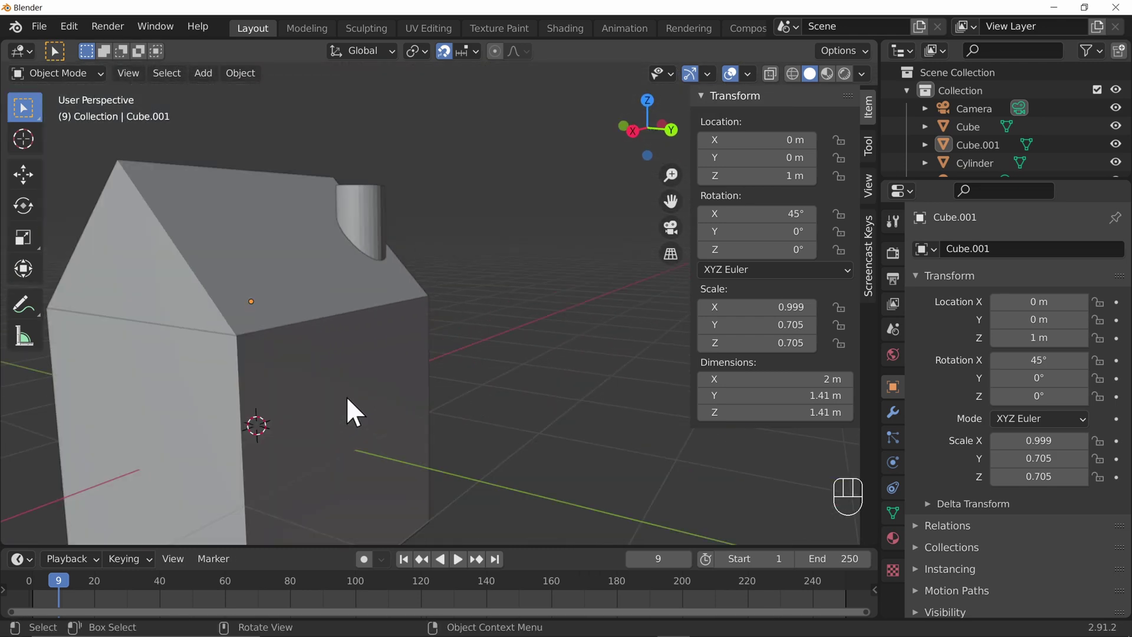
pyautogui.moveTo(786, 301); pyautogui.dragTo(759, 303)
pyautogui.press('BackSpace')
pyautogui.moveTo(541, 320); pyautogui.dragTo(374, 336)
pyautogui.moveTo(468, 403); pyautogui.dragTo(629, 376)
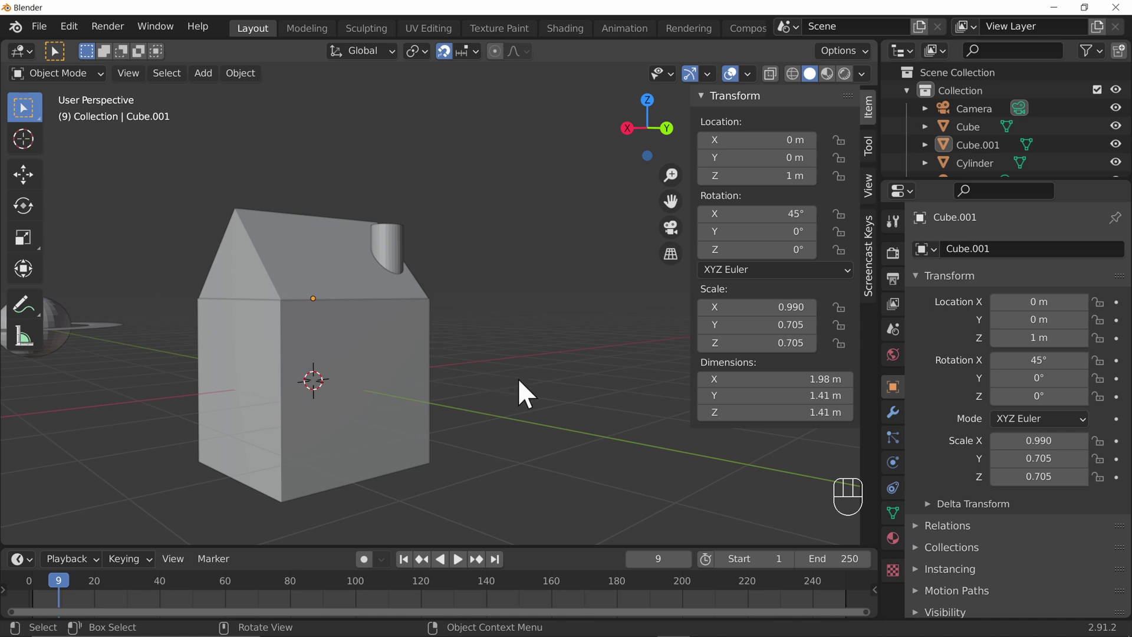
# Select the house body, roof and chimney in right orthographic view
pyautogui.press('KP_3')
pyautogui.moveTo(600, 302); pyautogui.dragTo(670, 413)
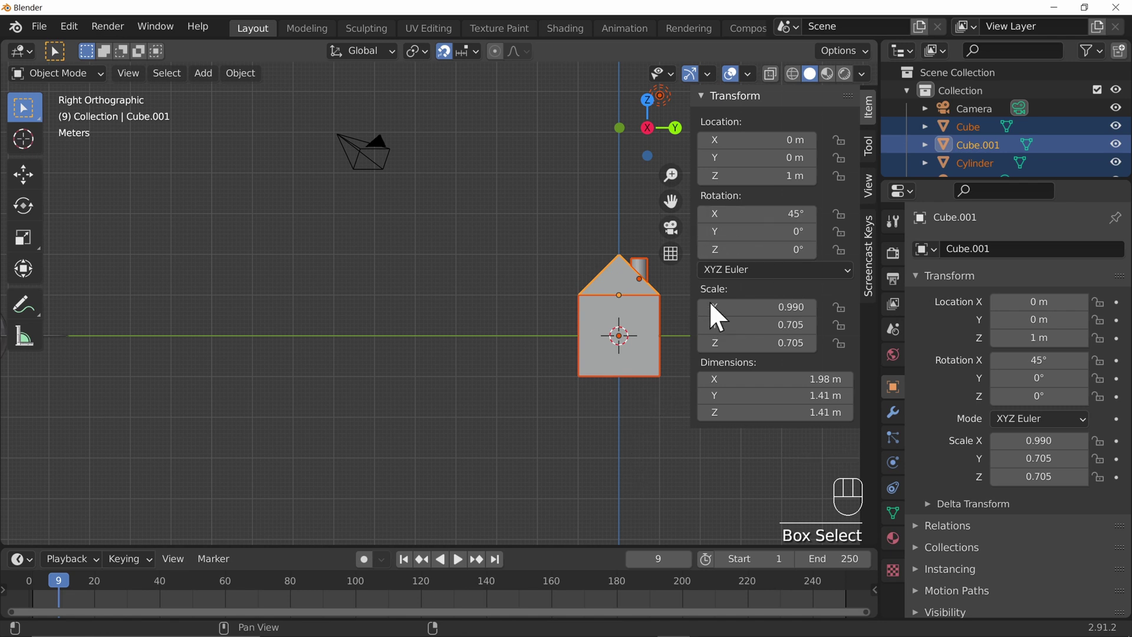
pyautogui.moveTo(644, 436); pyautogui.dragTo(451, 502)
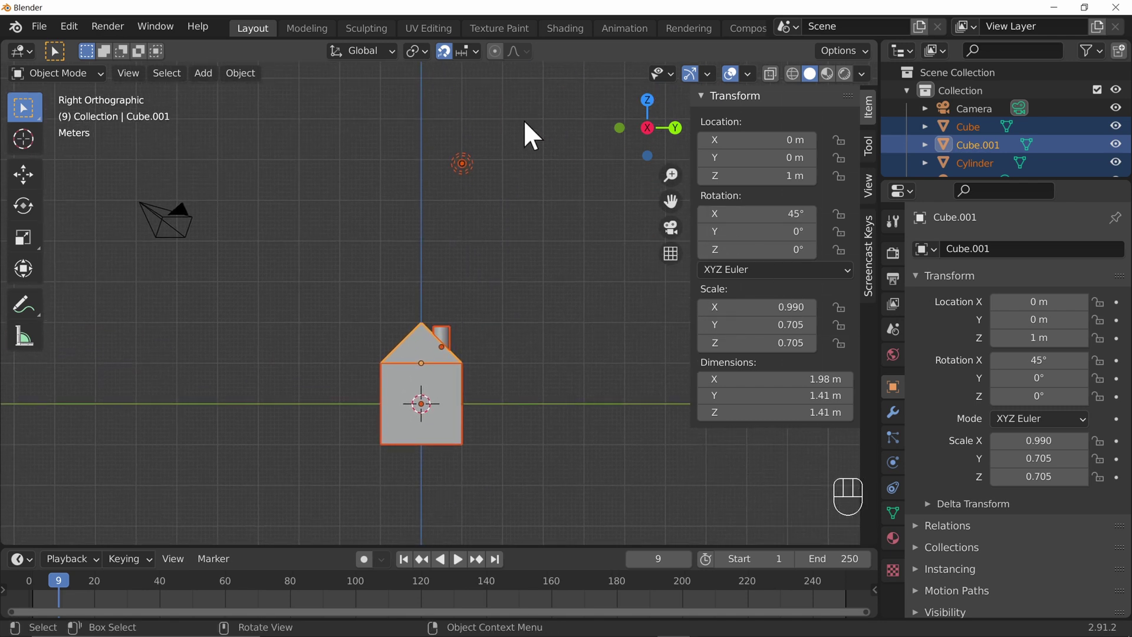
pyautogui.moveTo(360, 286); pyautogui.dragTo(460, 498)
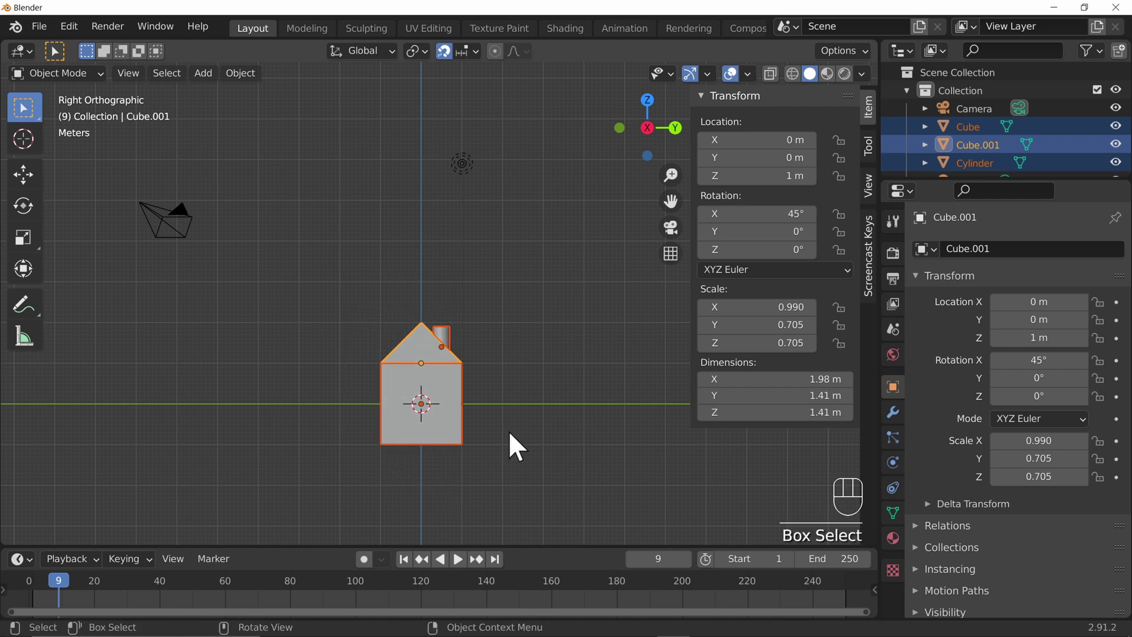
# Move the selected house up 1 m on Z so its base rests on the grid floor
pyautogui.press('g')
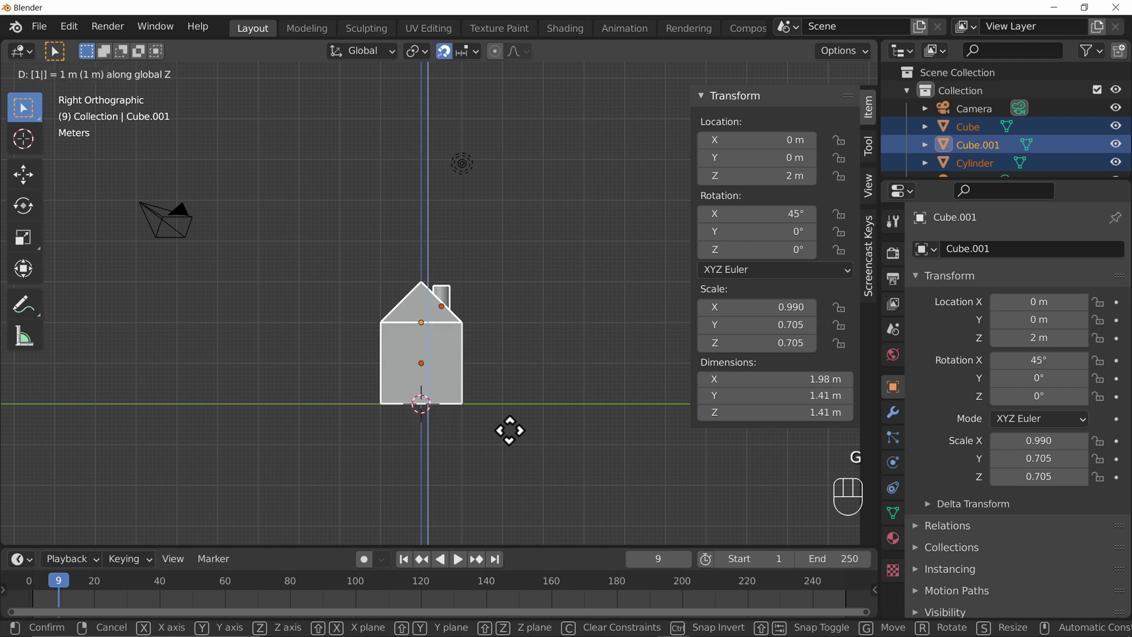
pyautogui.moveTo(597, 456); pyautogui.dragTo(435, 454)
pyautogui.moveTo(210, 328); pyautogui.dragTo(308, 423)
pyautogui.press('g')
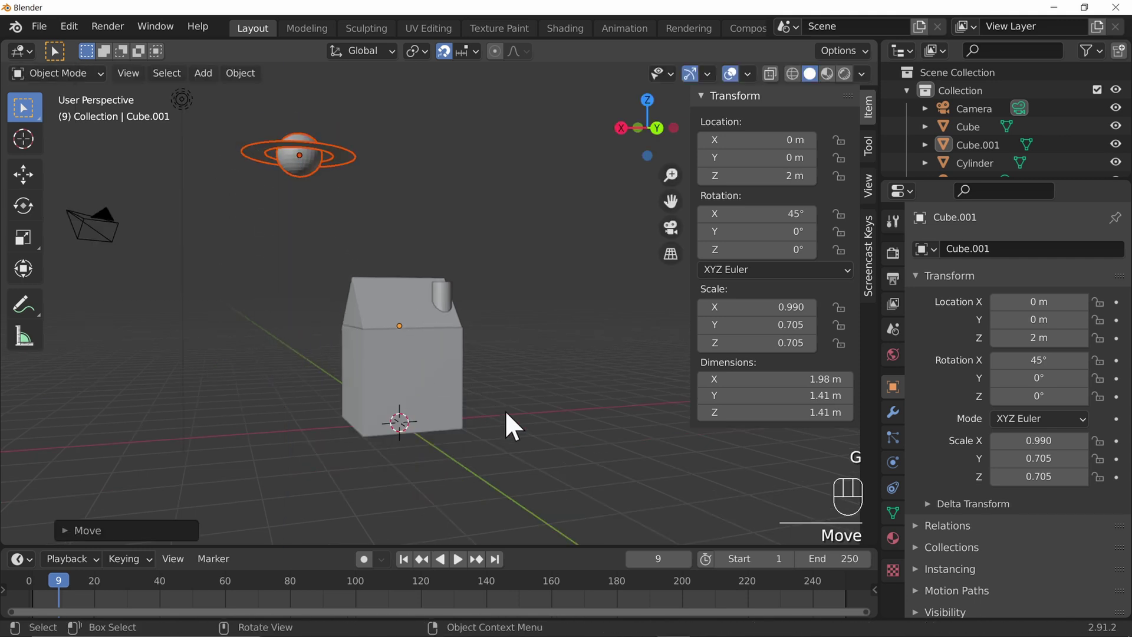
pyautogui.moveTo(517, 418); pyautogui.dragTo(519, 412)
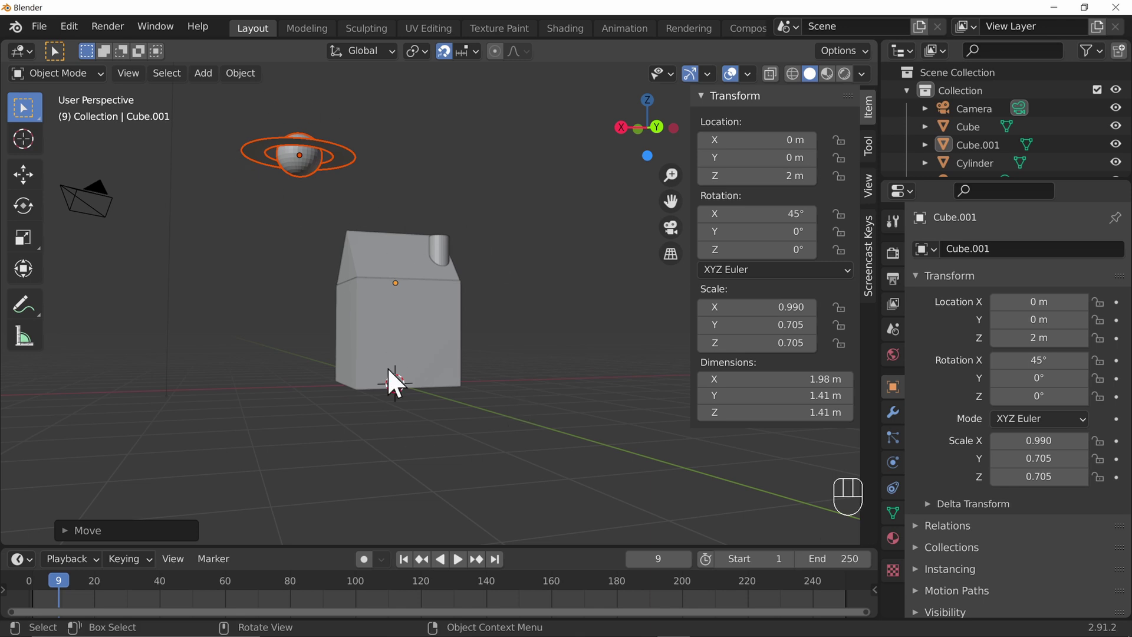